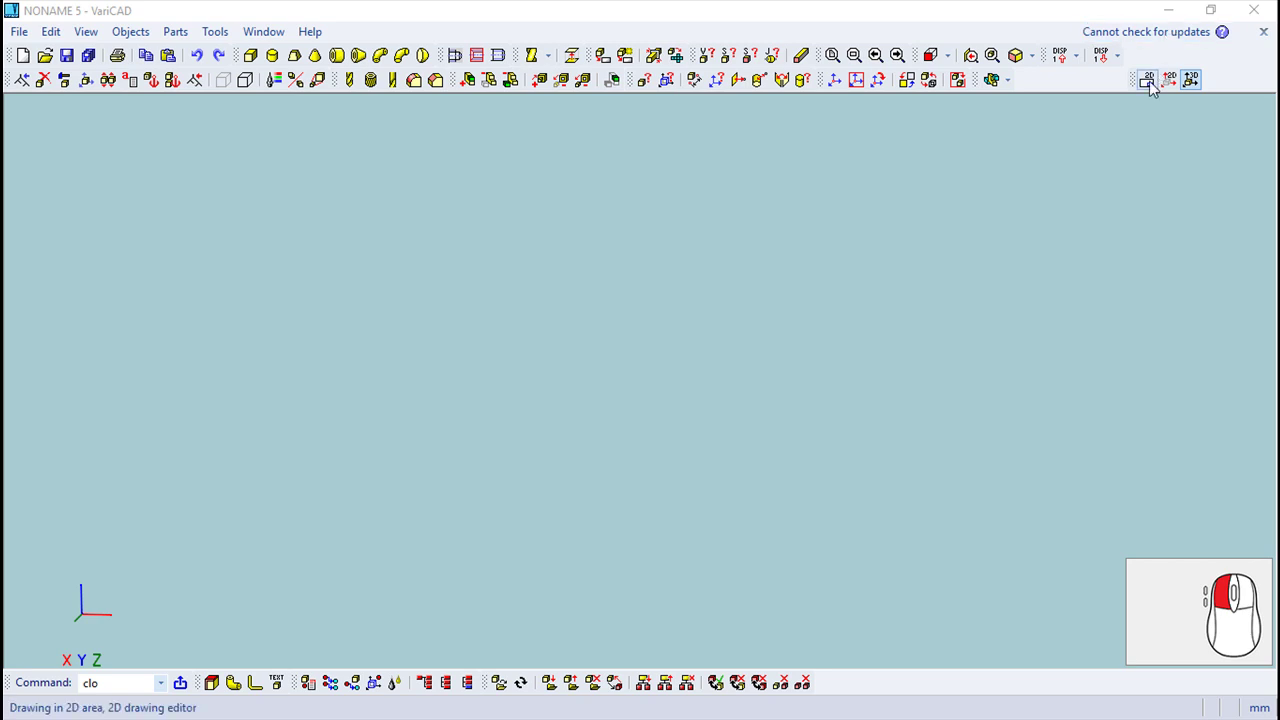
- Enter the blank 2D drawing area to begin sketching the part profile
scroll(up, 3)
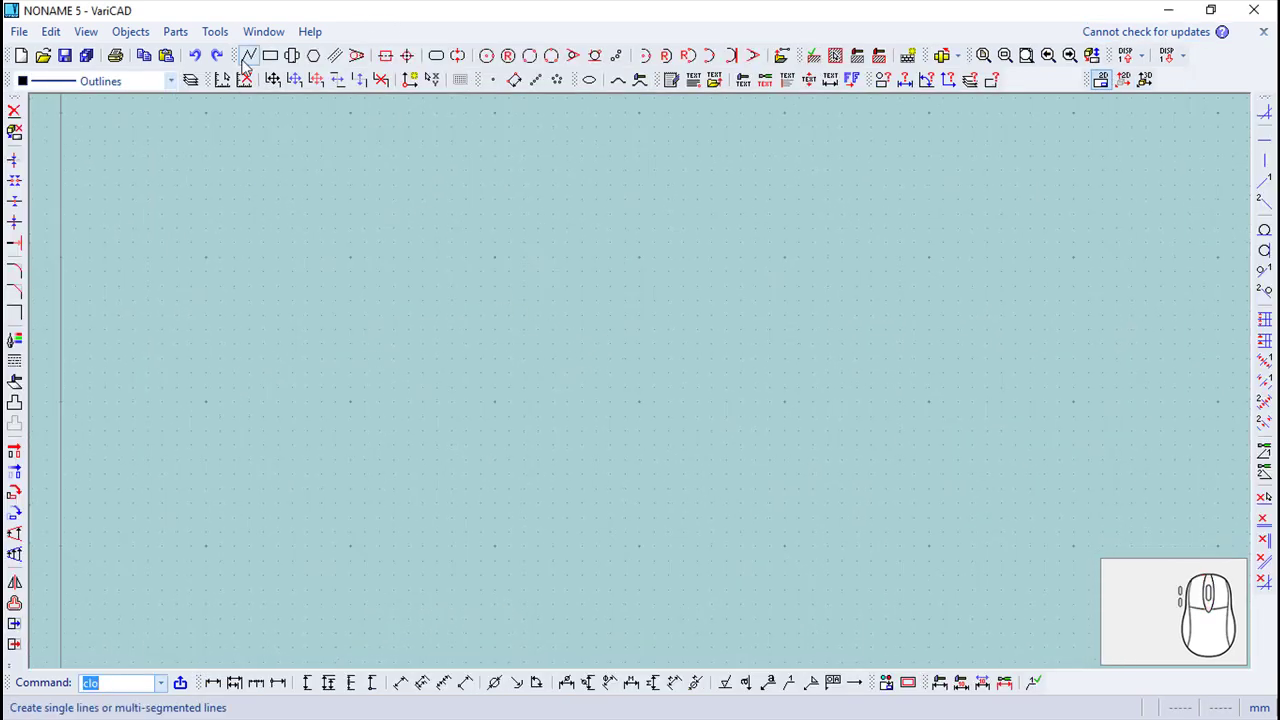
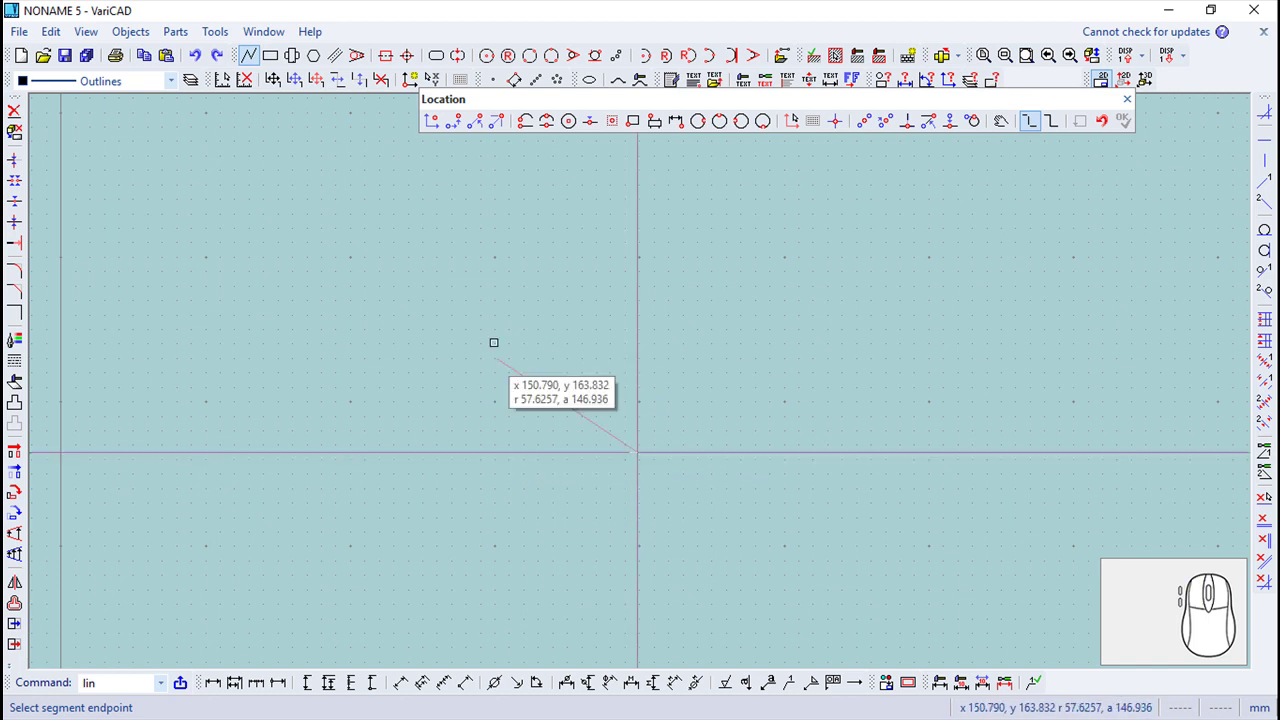
- Draw the bottom and left-side line segments from typed Dx/Dy increments
click(460, 129)
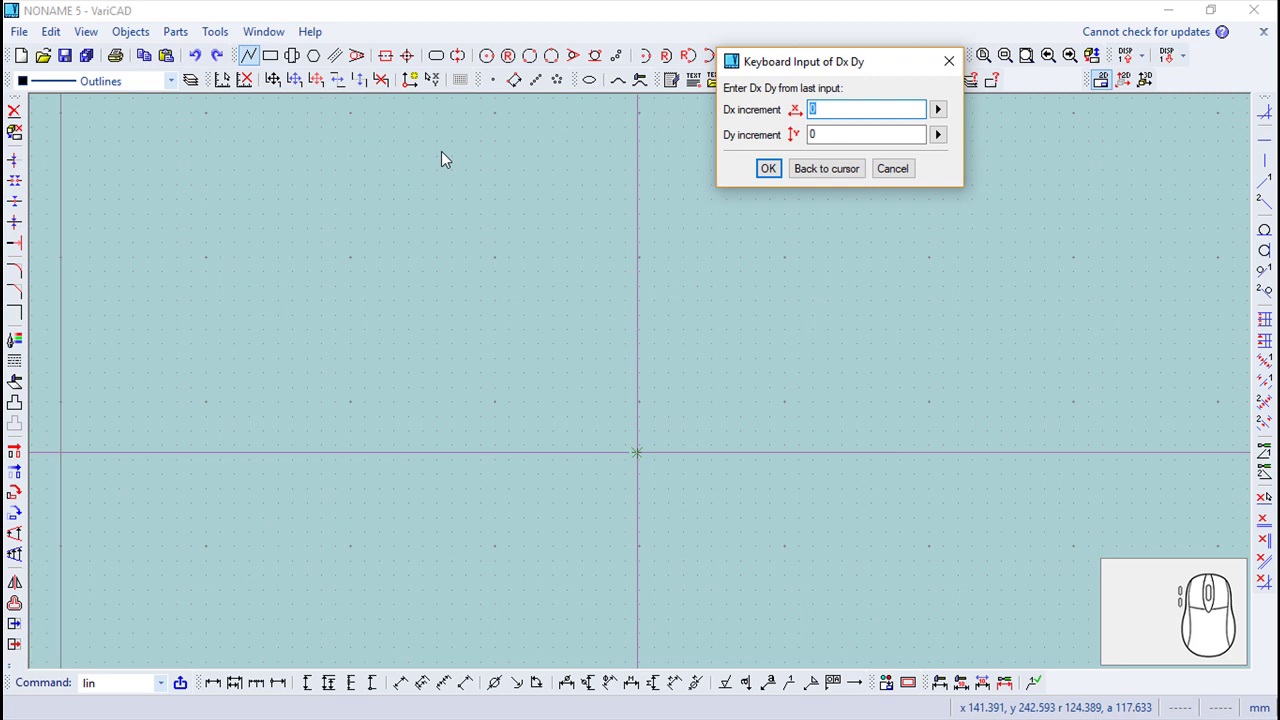
key(-)
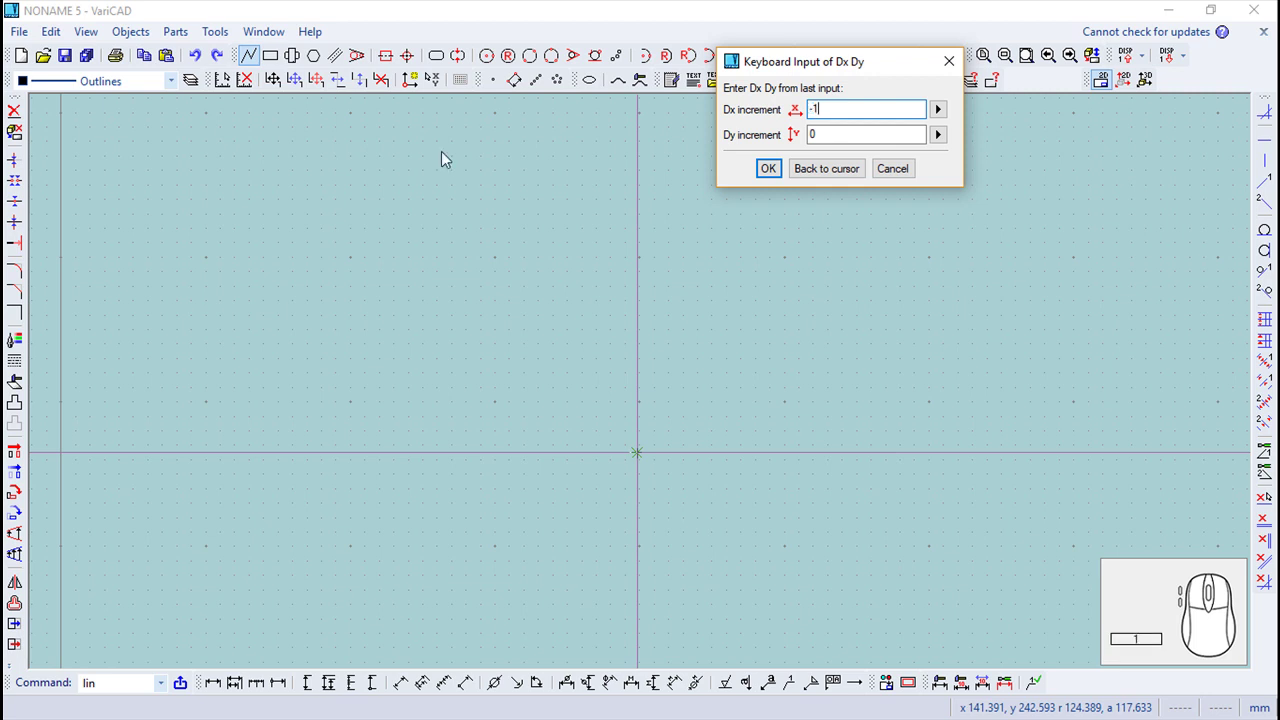
key(Return)
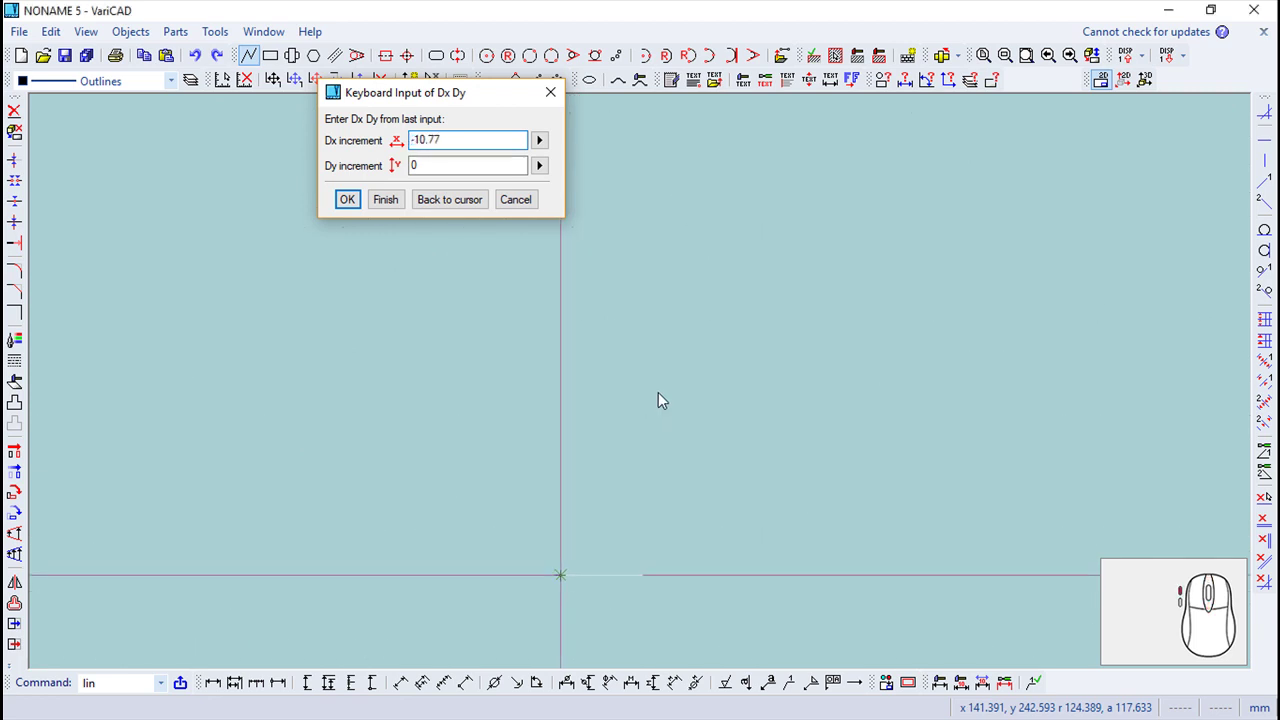
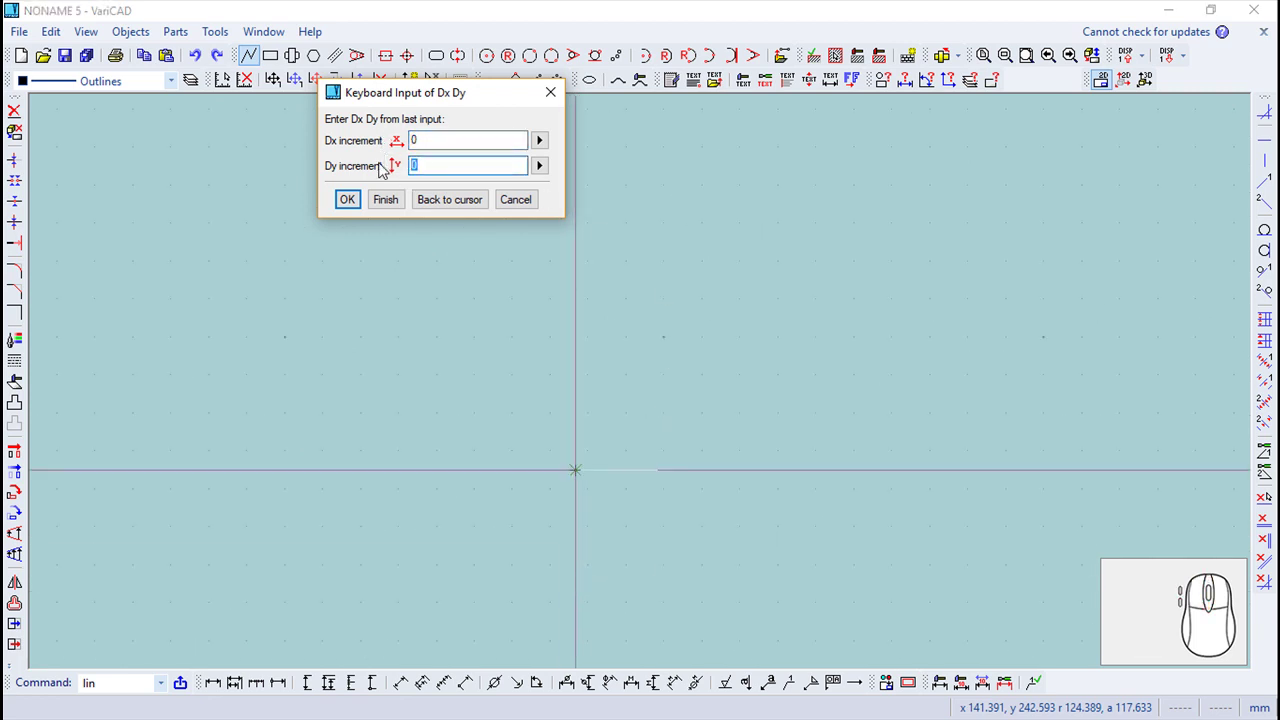
key(1)
key(Return)
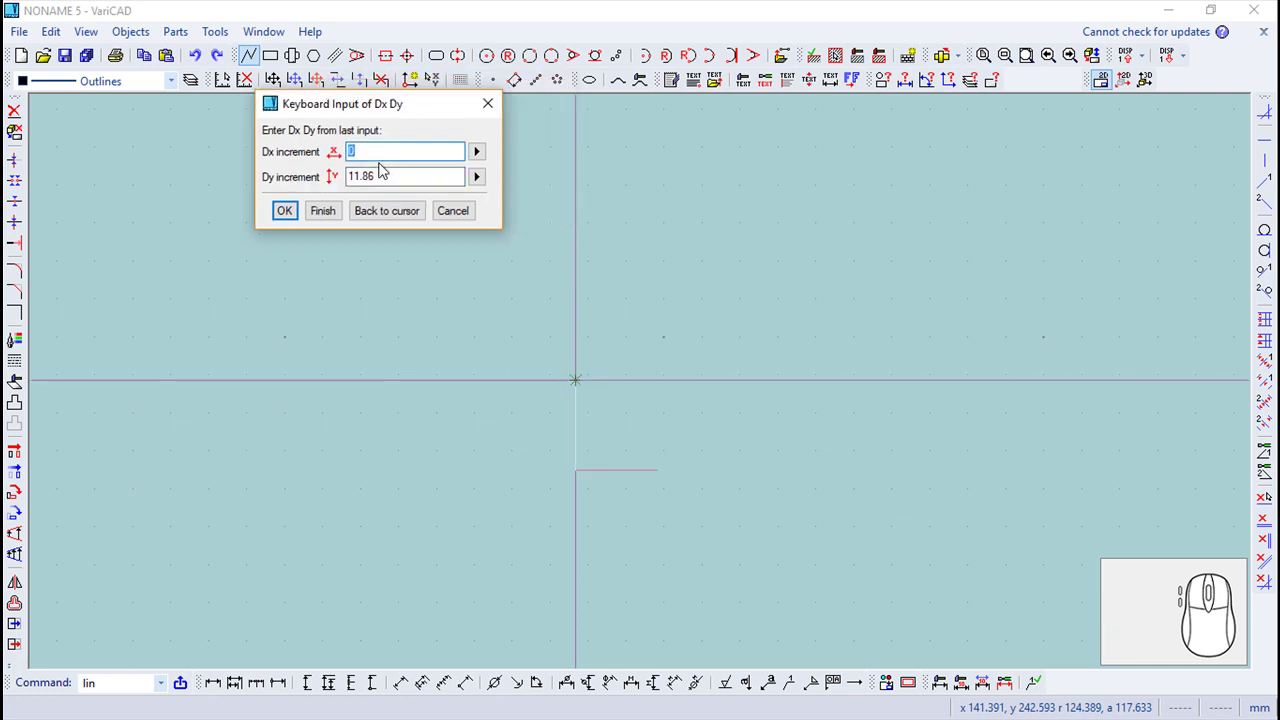
- Continue the chain with the top and partial right-side segments and finish the lines
key(1)
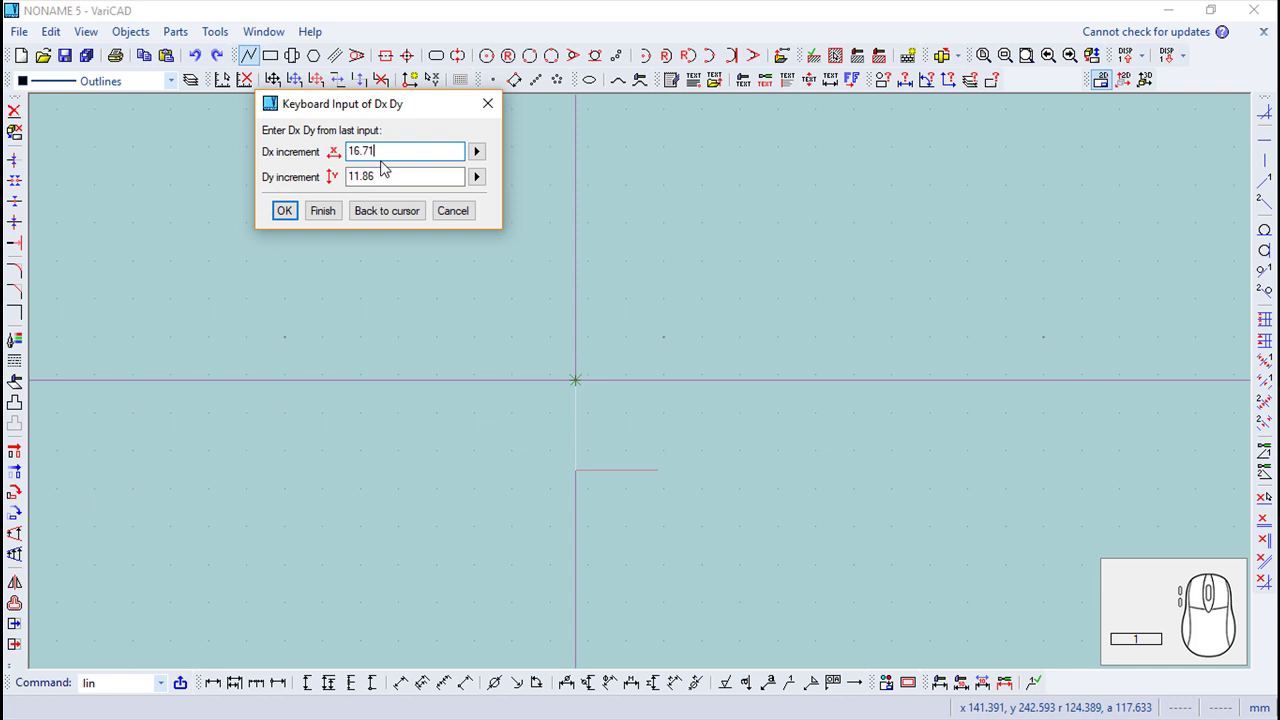
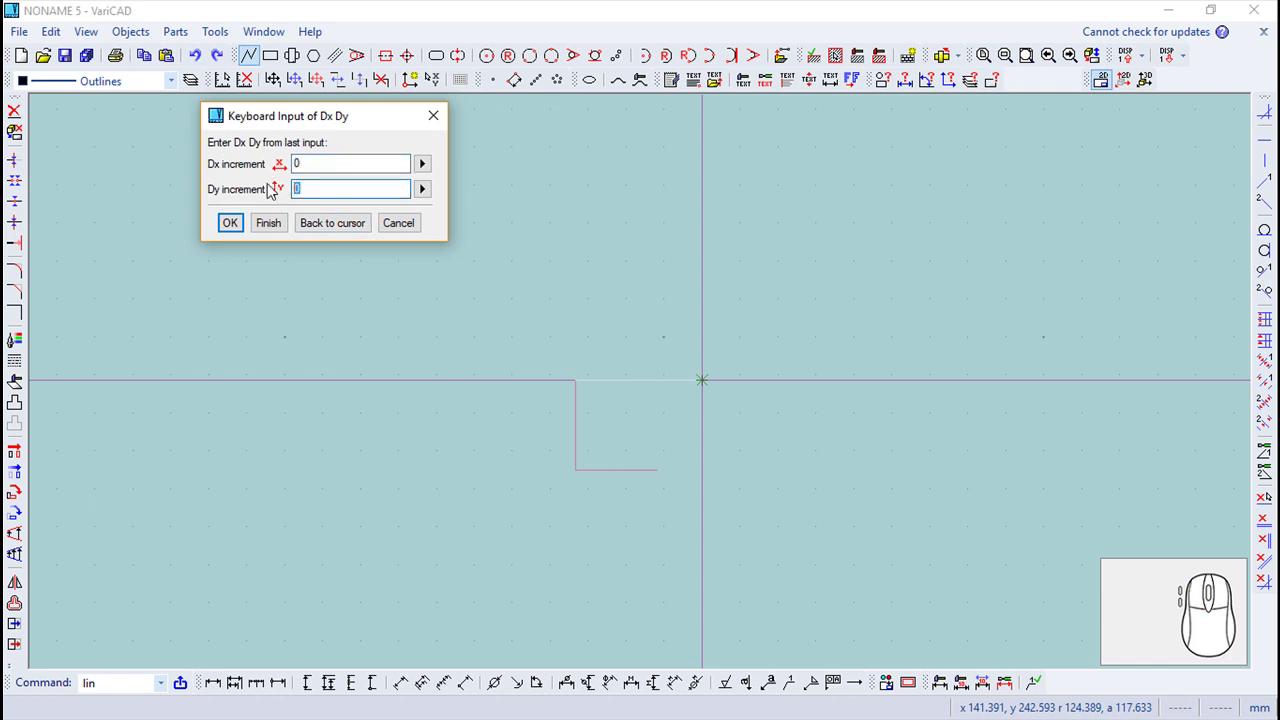
key(-)
key(9)
key(Return)
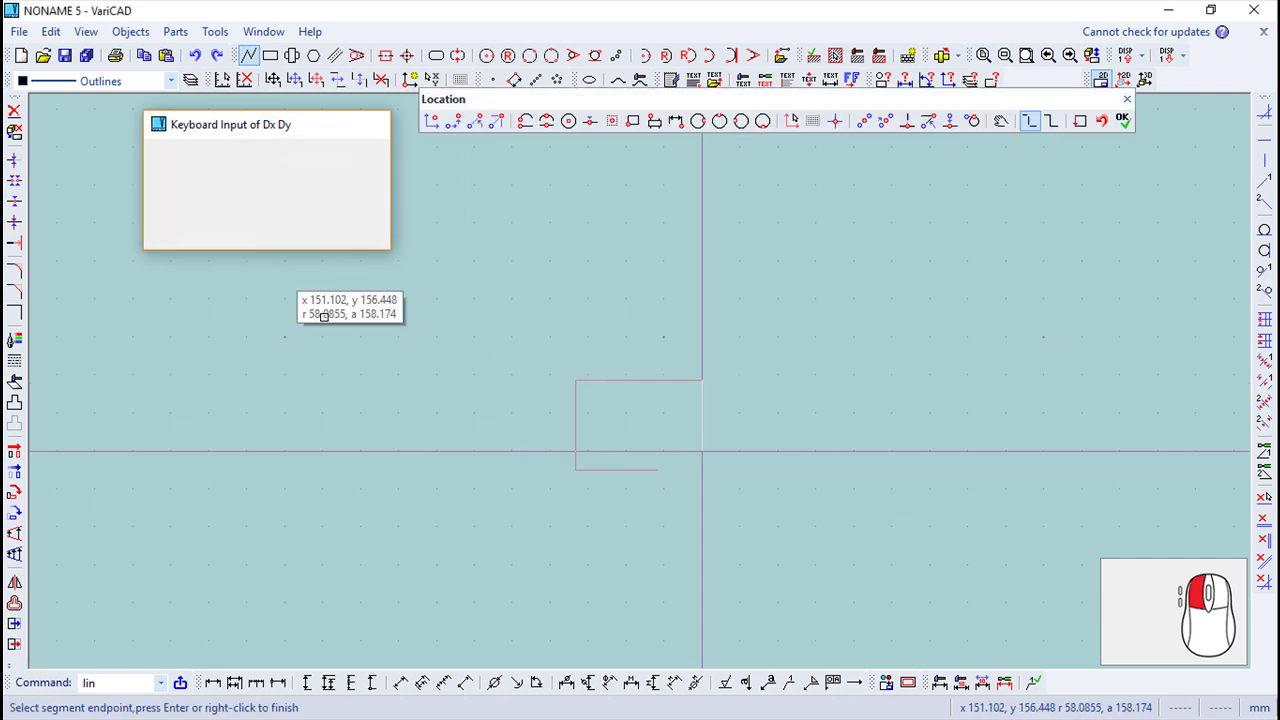
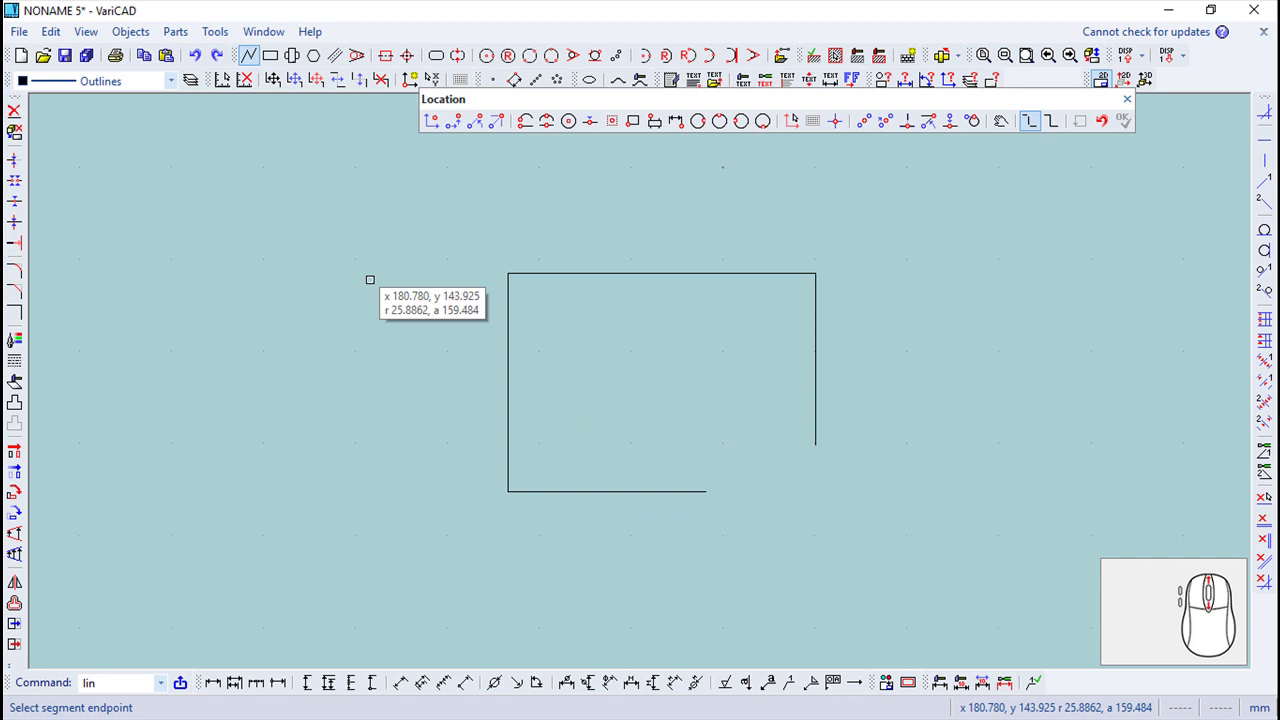
scroll(up, 3)
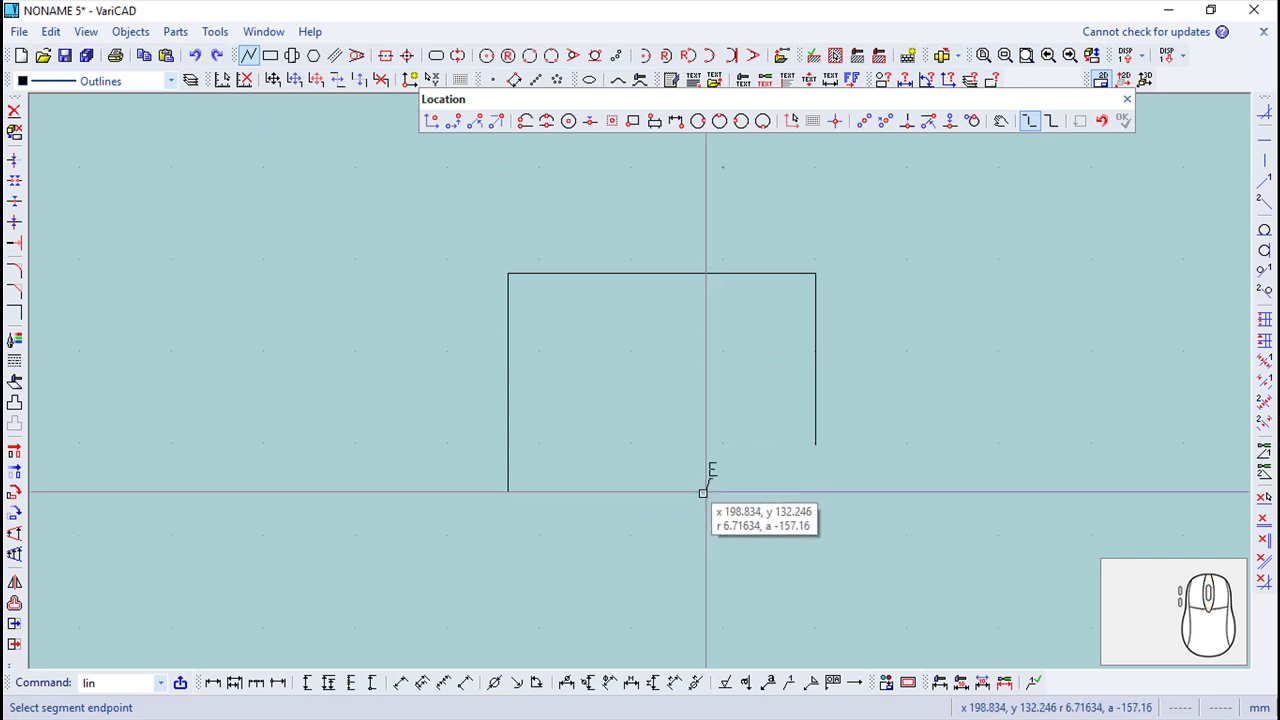
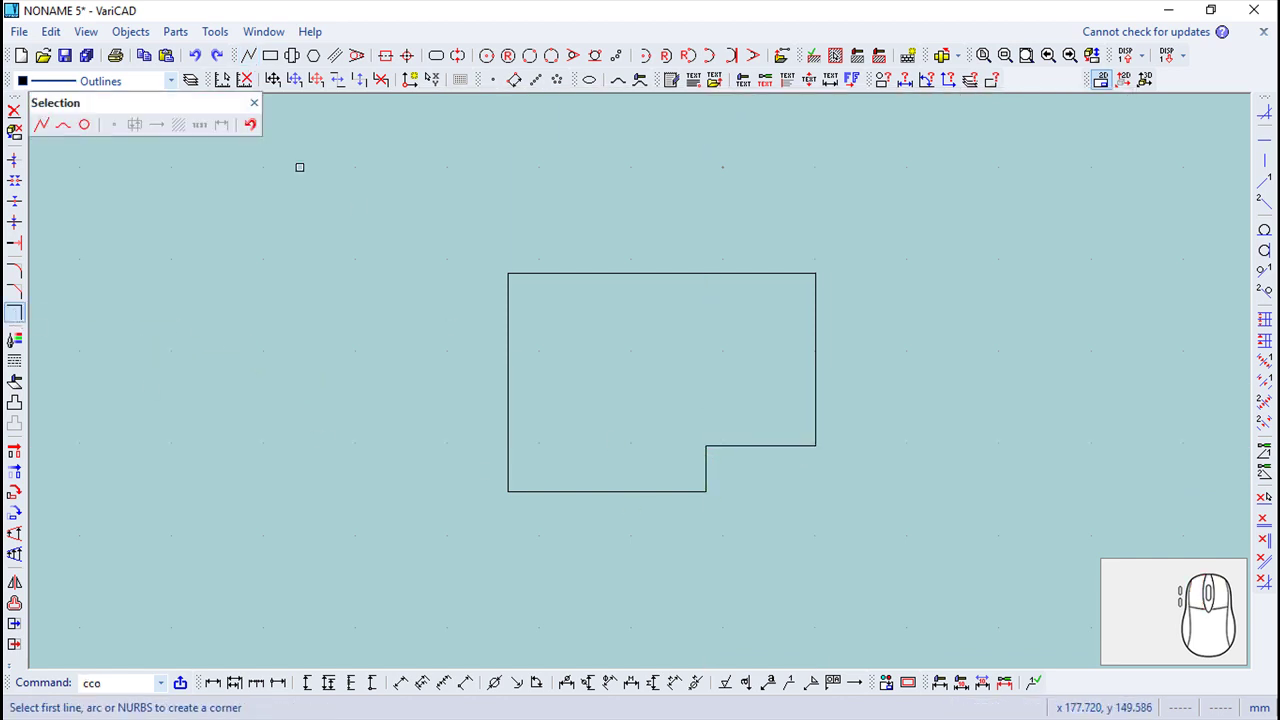
- Join the remaining lines into a stepped lower-right corner with the Corner tool
click(270, 109)
drag(677, 354, 29, 271)
click(29, 271)
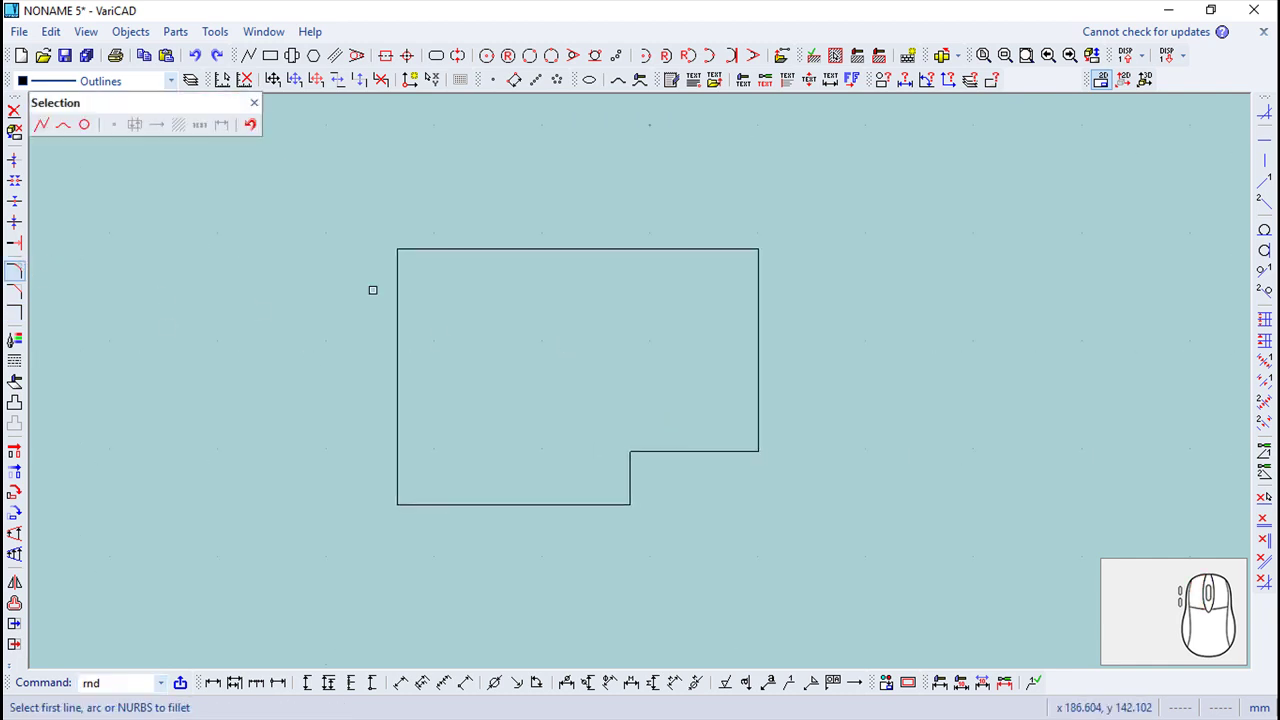
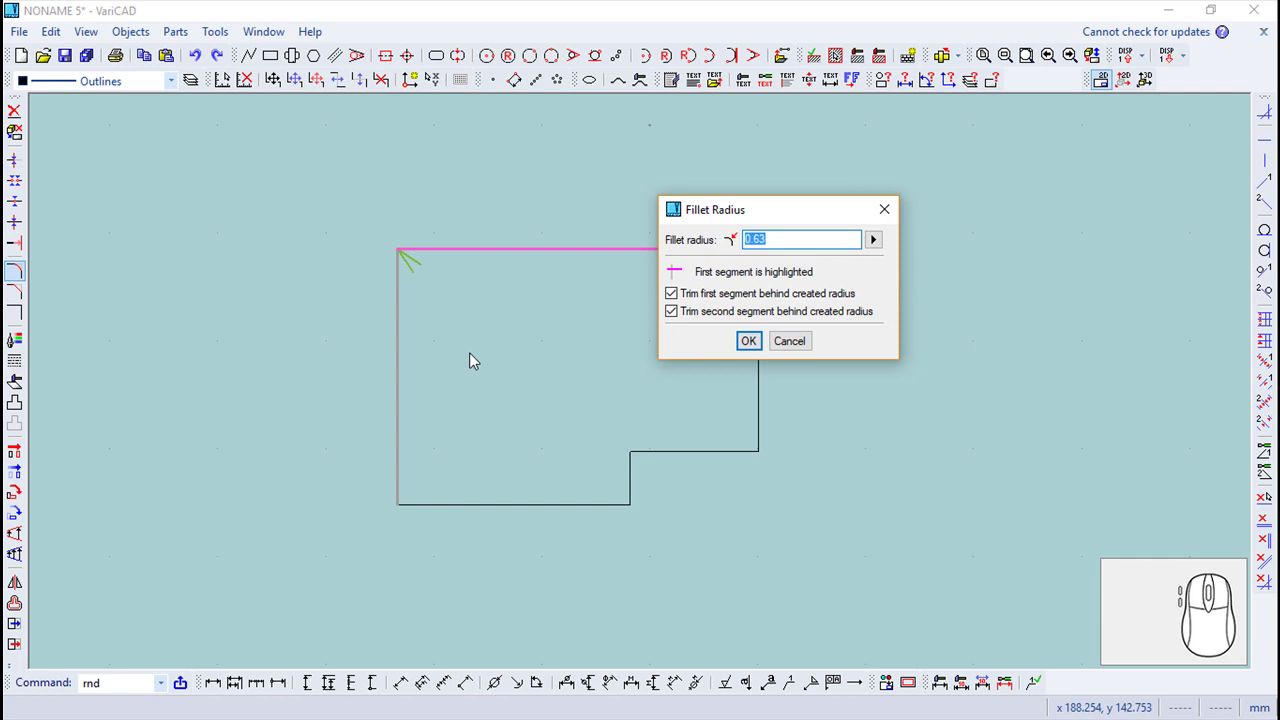
- Fillet the top-left and bottom-left corners with radius 4.5 using the top, left and bottom edges
key(4)
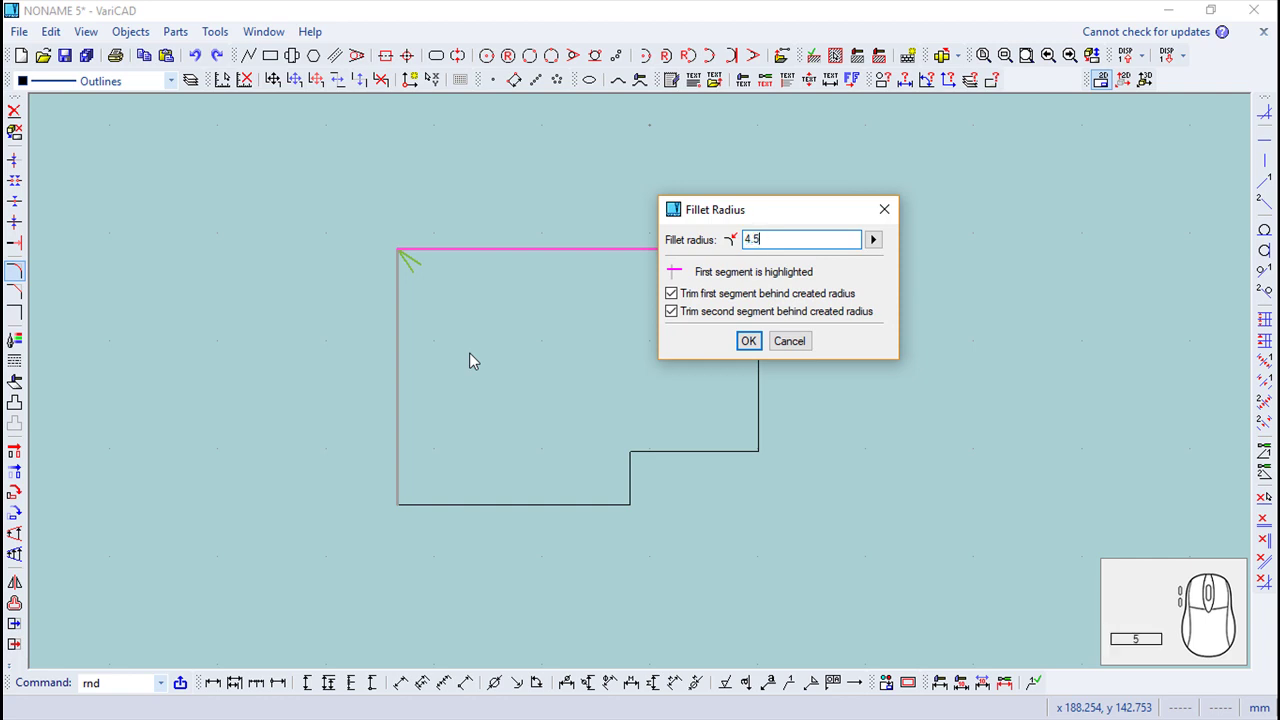
key(Return)
click(421, 75)
click(452, 513)
click(801, 570)
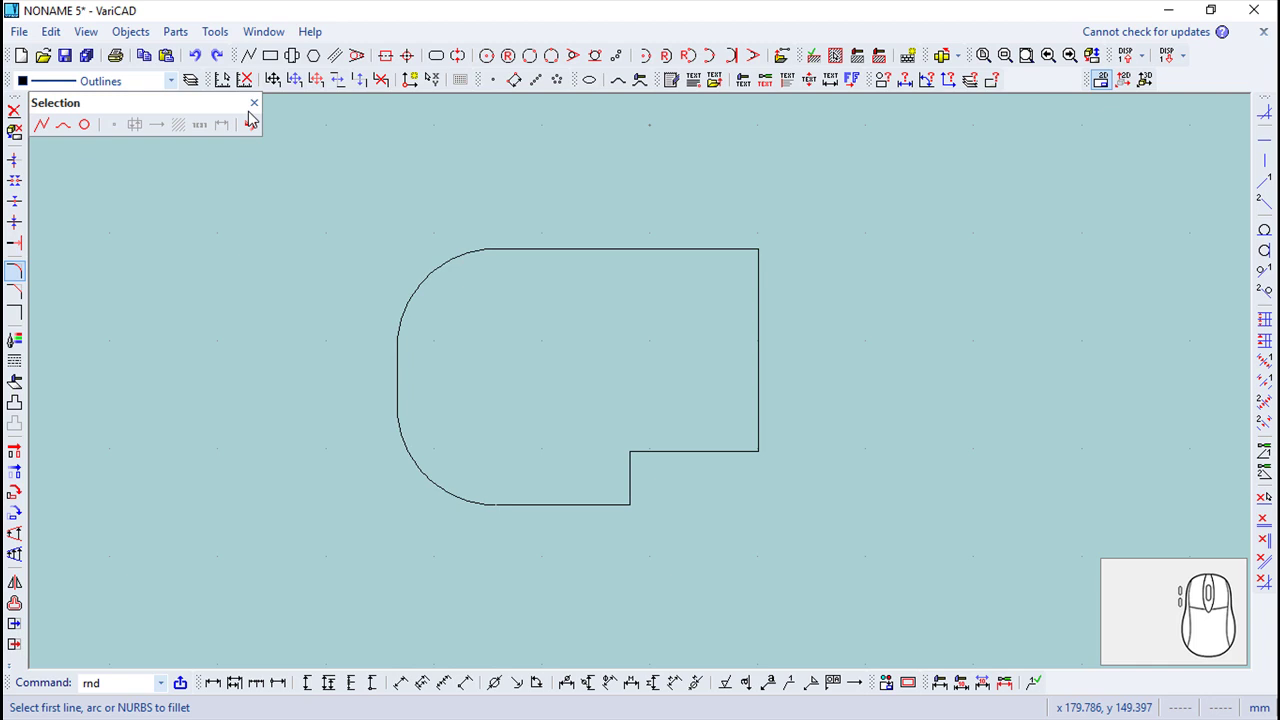
click(267, 111)
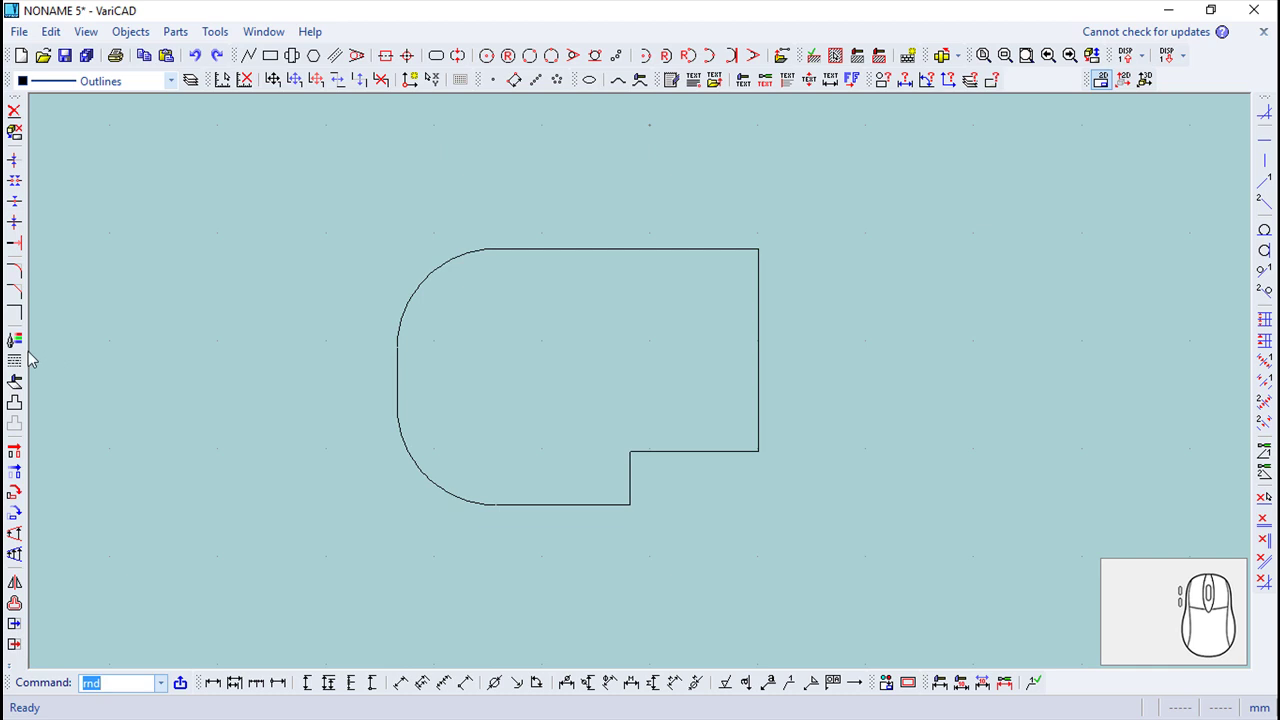
- Offset a construction line 1.86/2 from the top edge
click(21, 607)
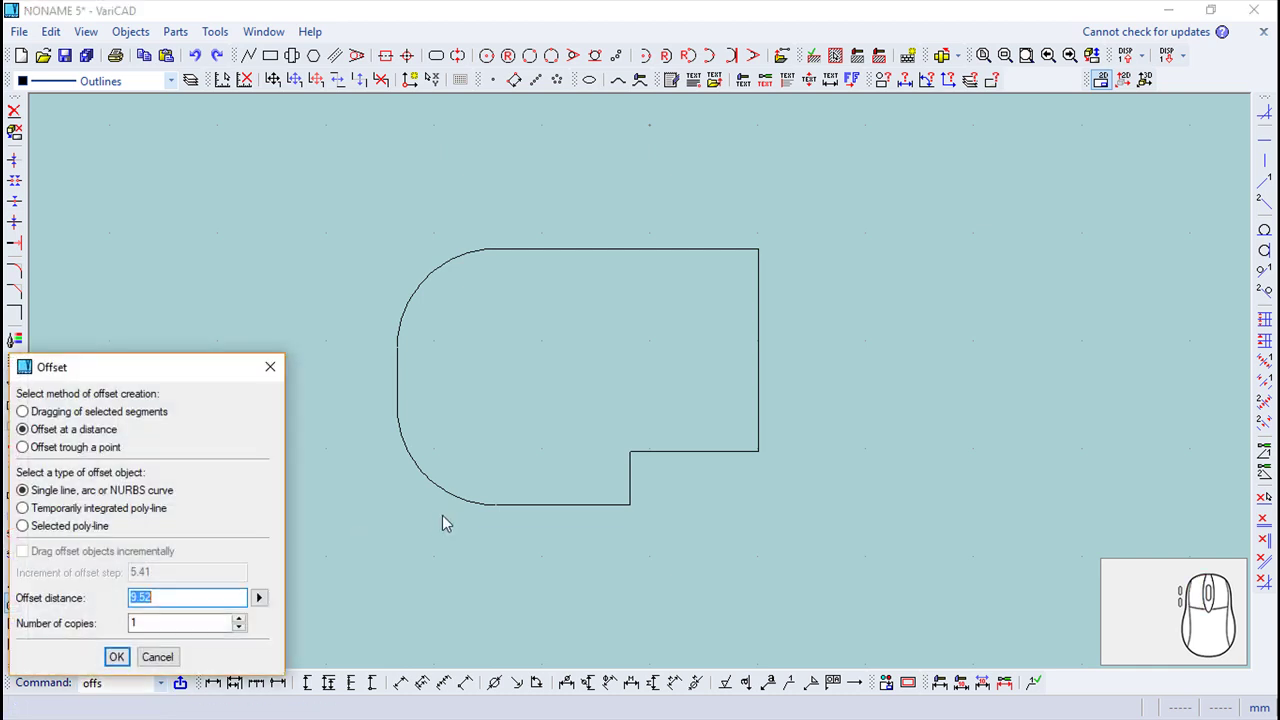
key(1)
key(.)
key(8)
key(6)
key(/)
key(2)
key(Return)
click(420, 75)
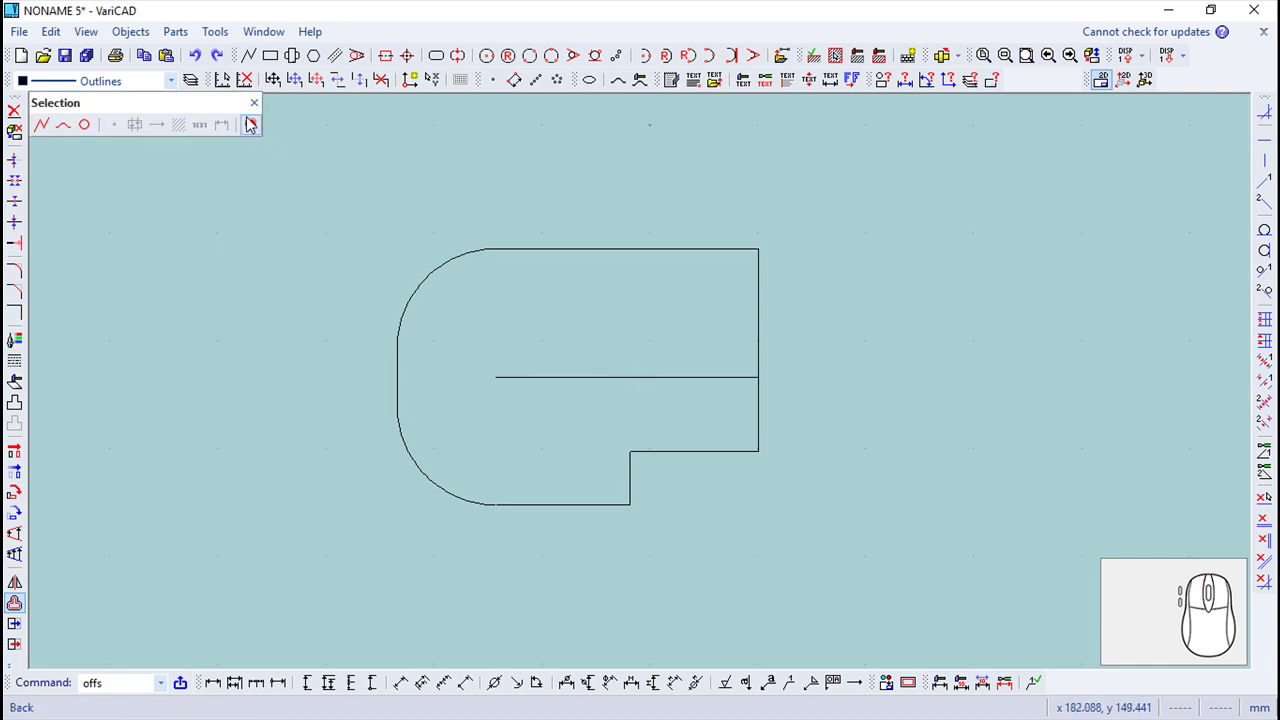
click(262, 100)
- Offset a second line 7.9 from the top edge and place a circle centre at the crossing
click(258, 105)
click(26, 617)
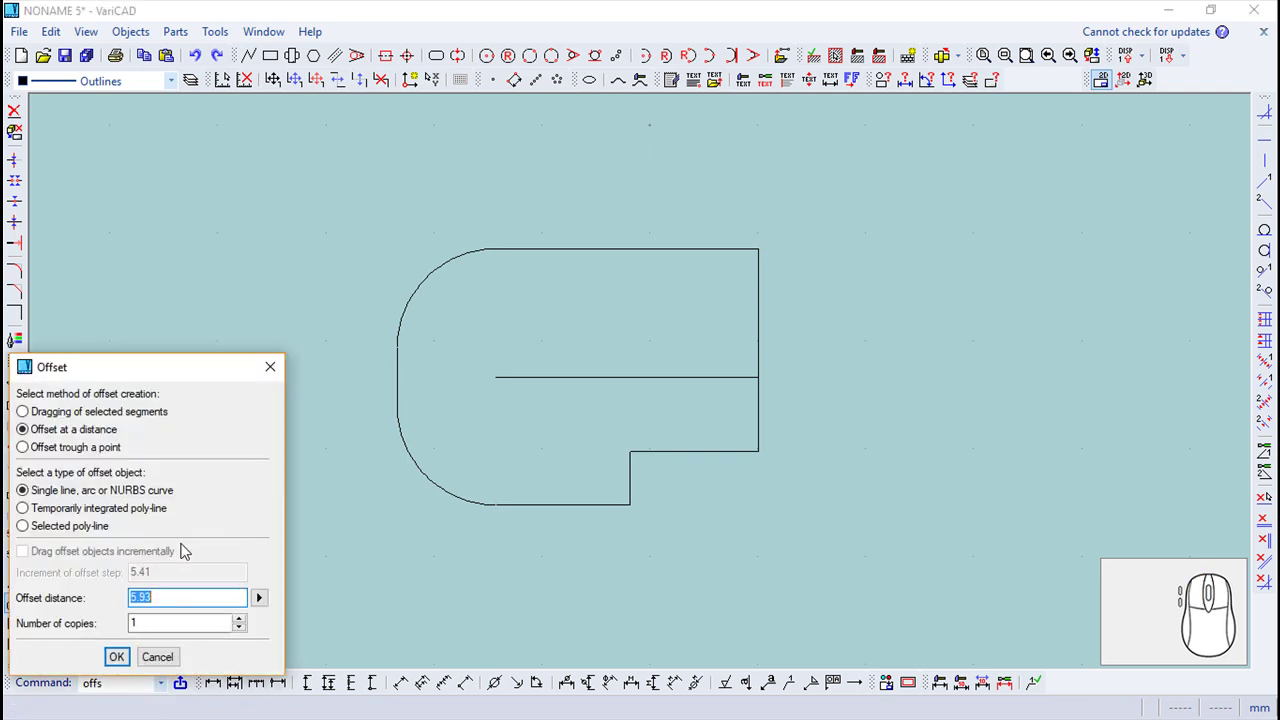
key(7)
key(.)
key(9)
key(Return)
click(420, 75)
click(260, 105)
click(509, 61)
click(566, 383)
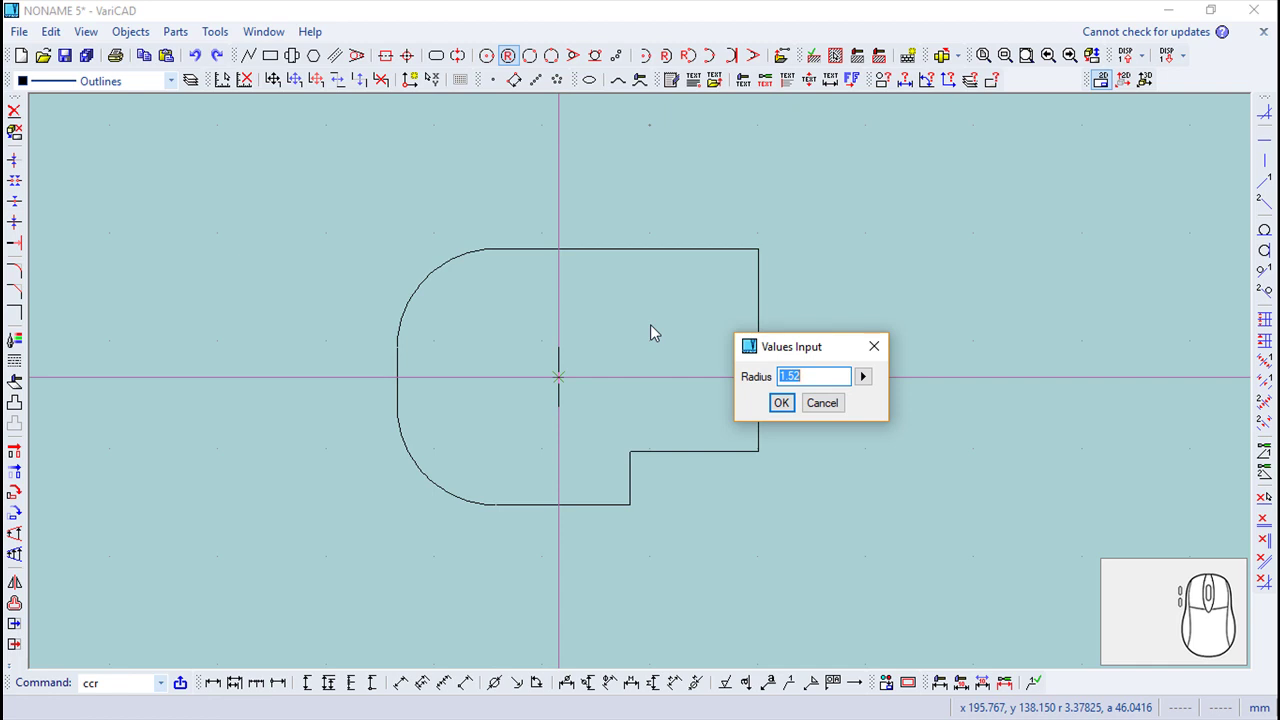
- Give the hole a radius of 3.94/2 to finish the circle
key(3)
key(9)
key(4)
key(/)
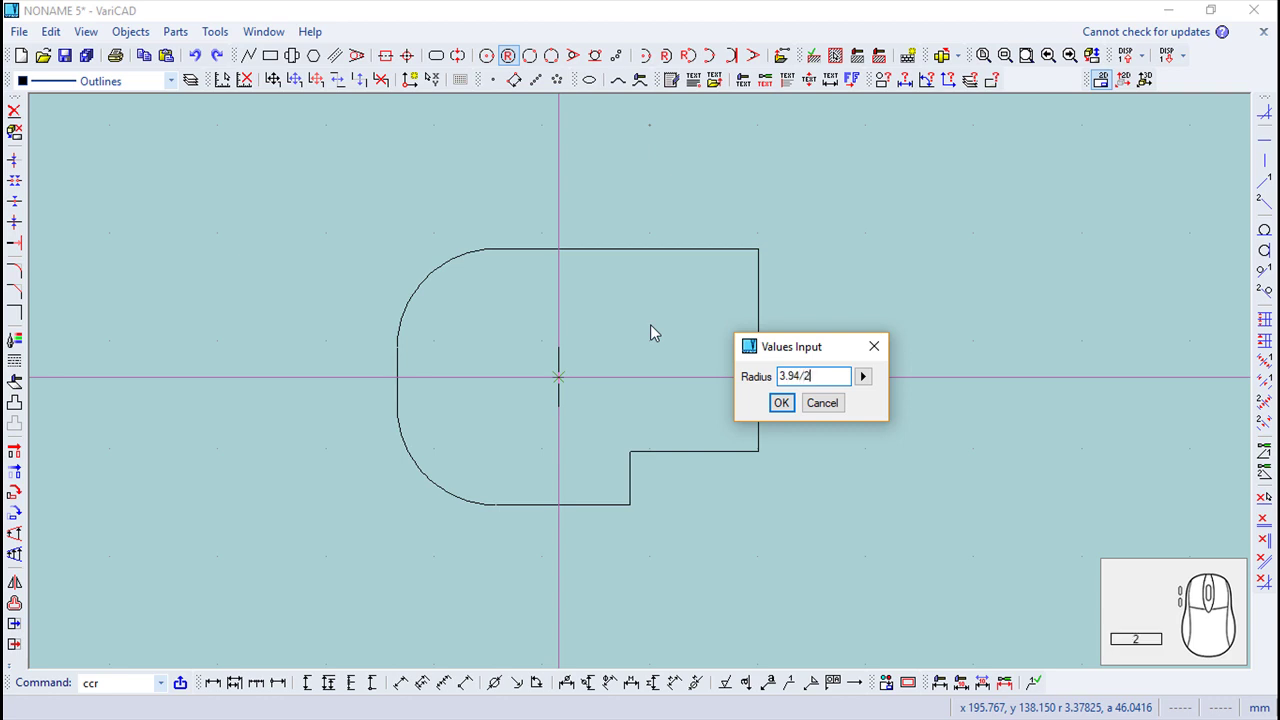
key(Return)
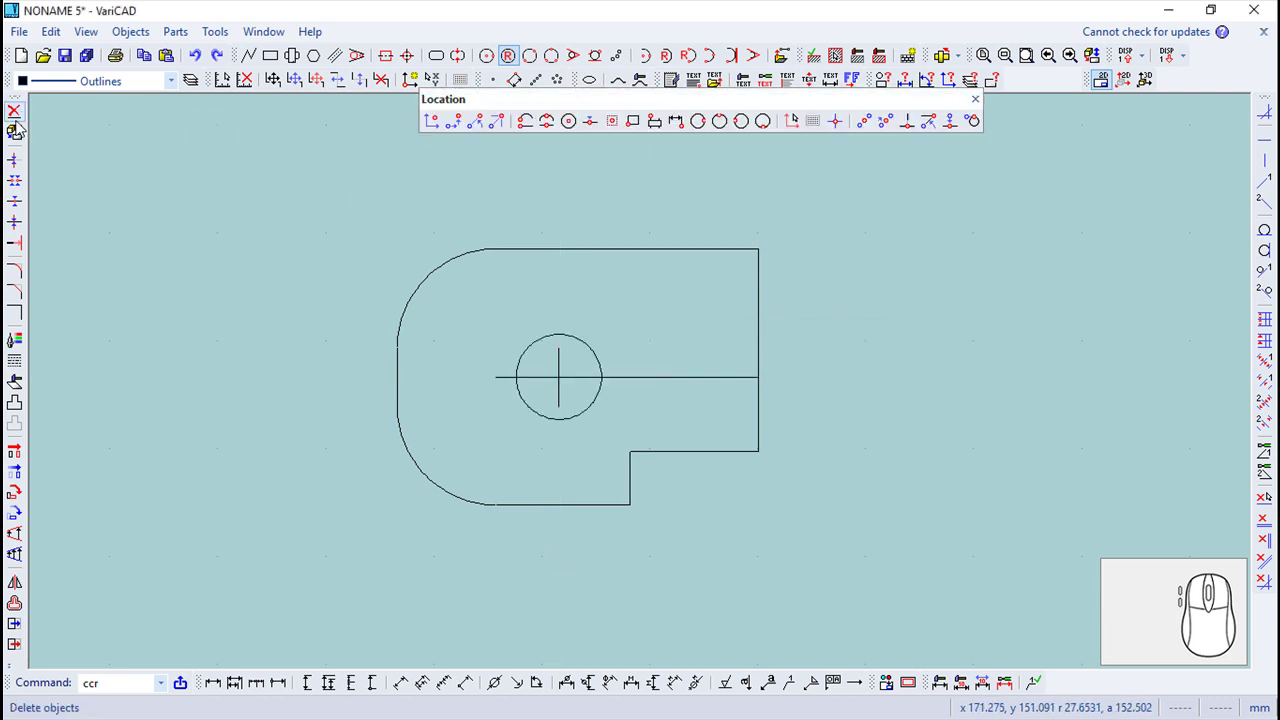
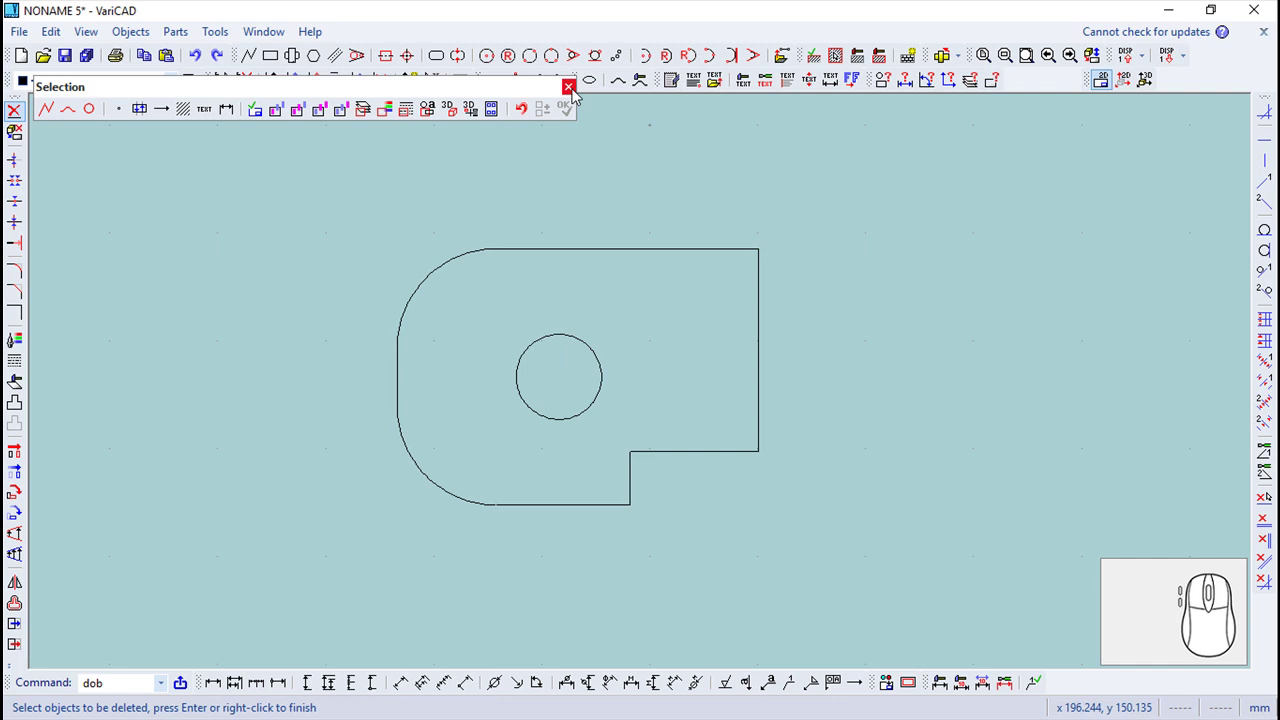
- Delete the construction lines and start extruding the profile into a solid
click(574, 92)
click(963, 65)
click(977, 83)
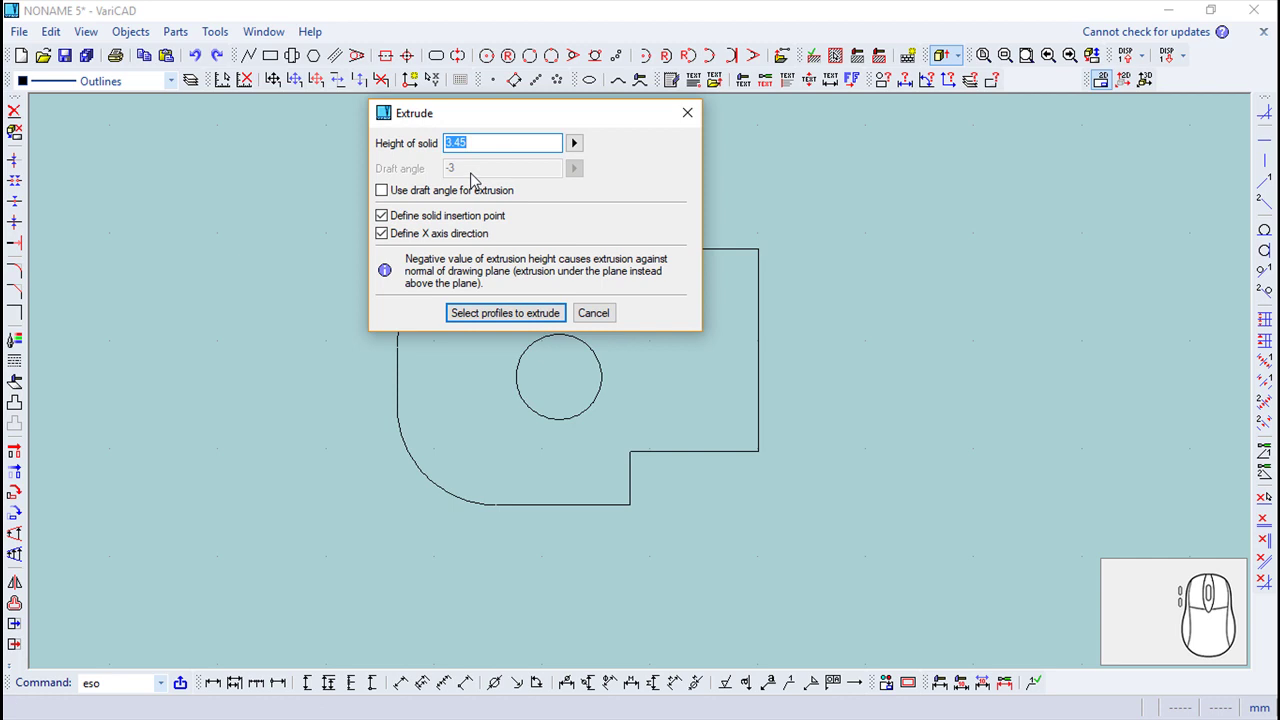
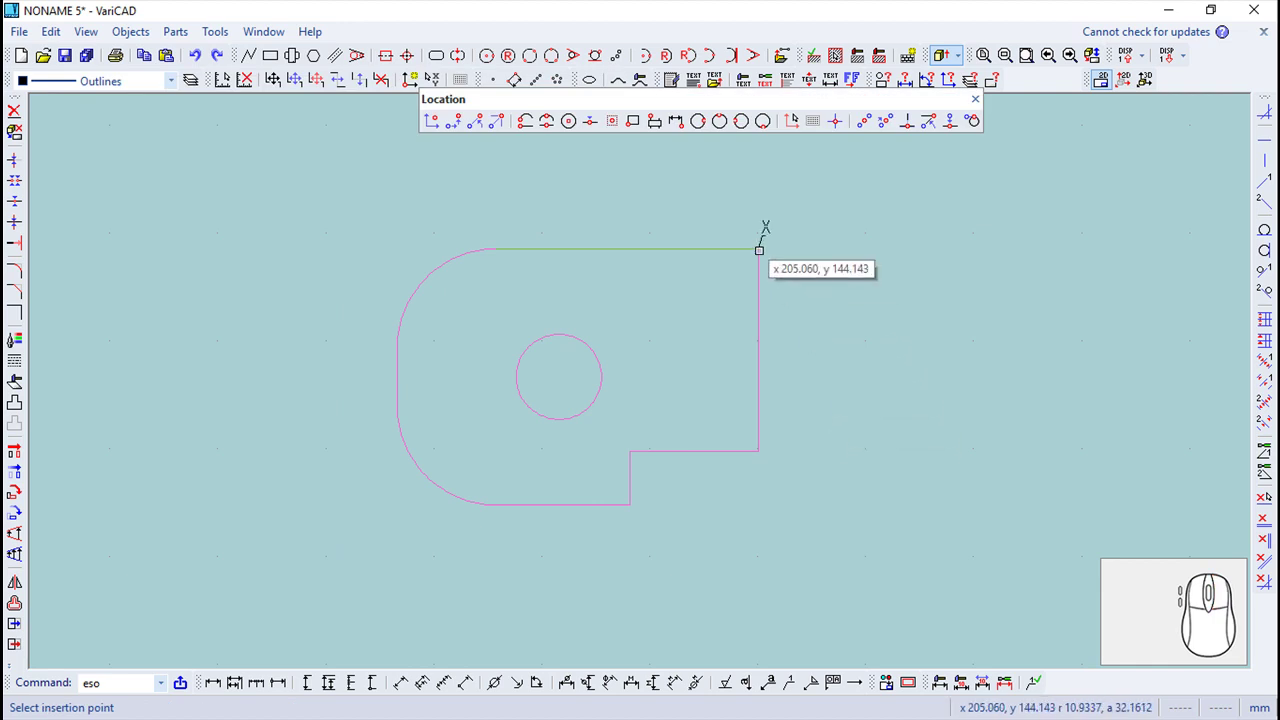
- Extrude the outline and hole 3.45 thick, inserted at its top-right corner into the 3D scene
click(423, 83)
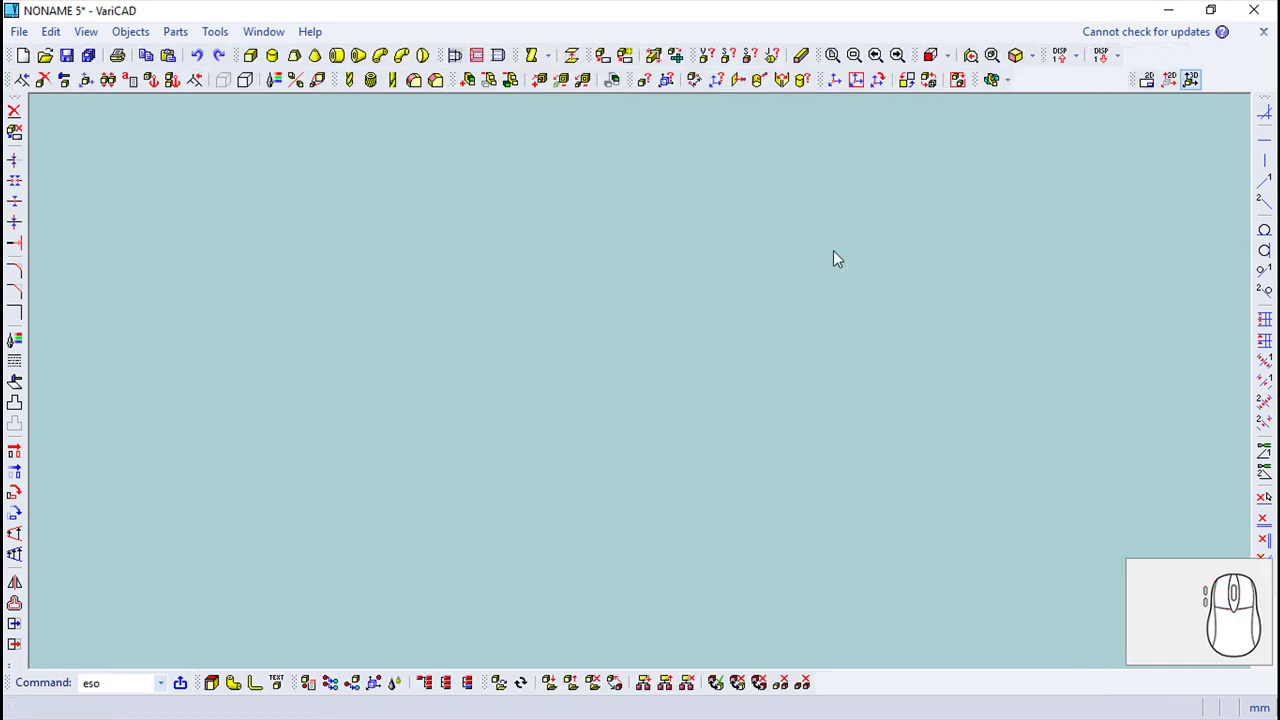
drag(997, 75, 132, 630)
click(132, 630)
right_click(417, 400)
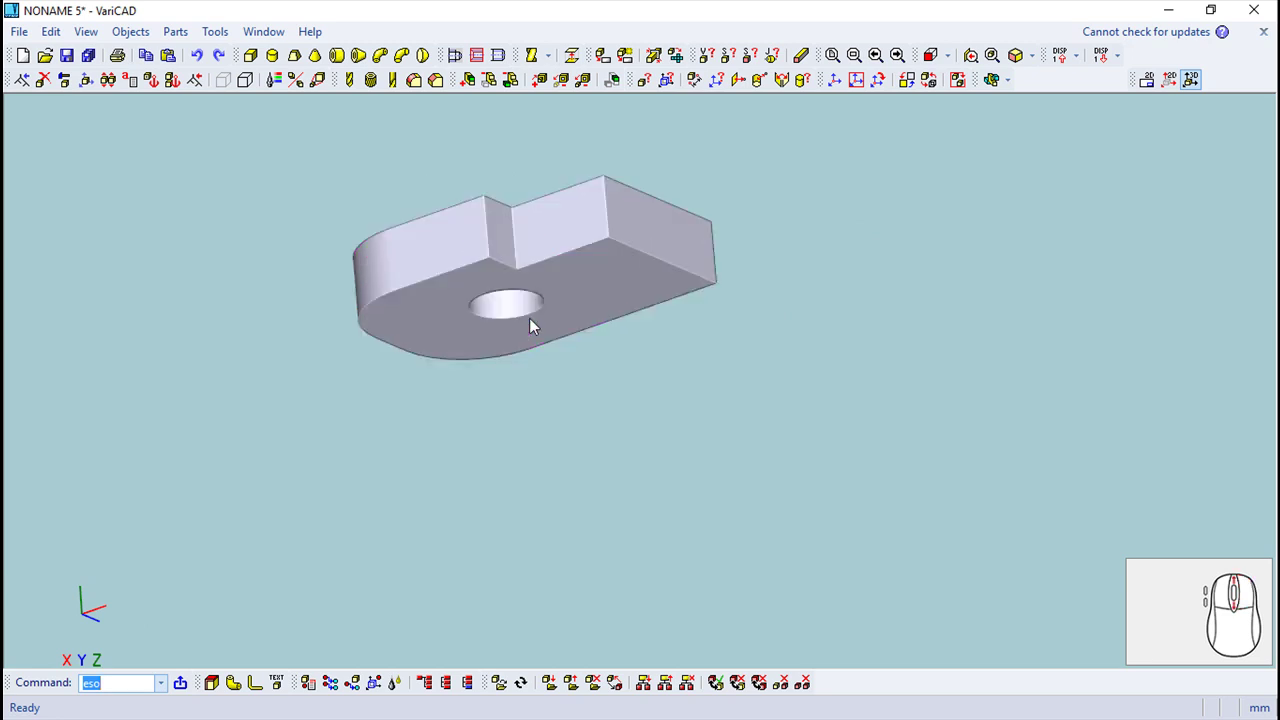
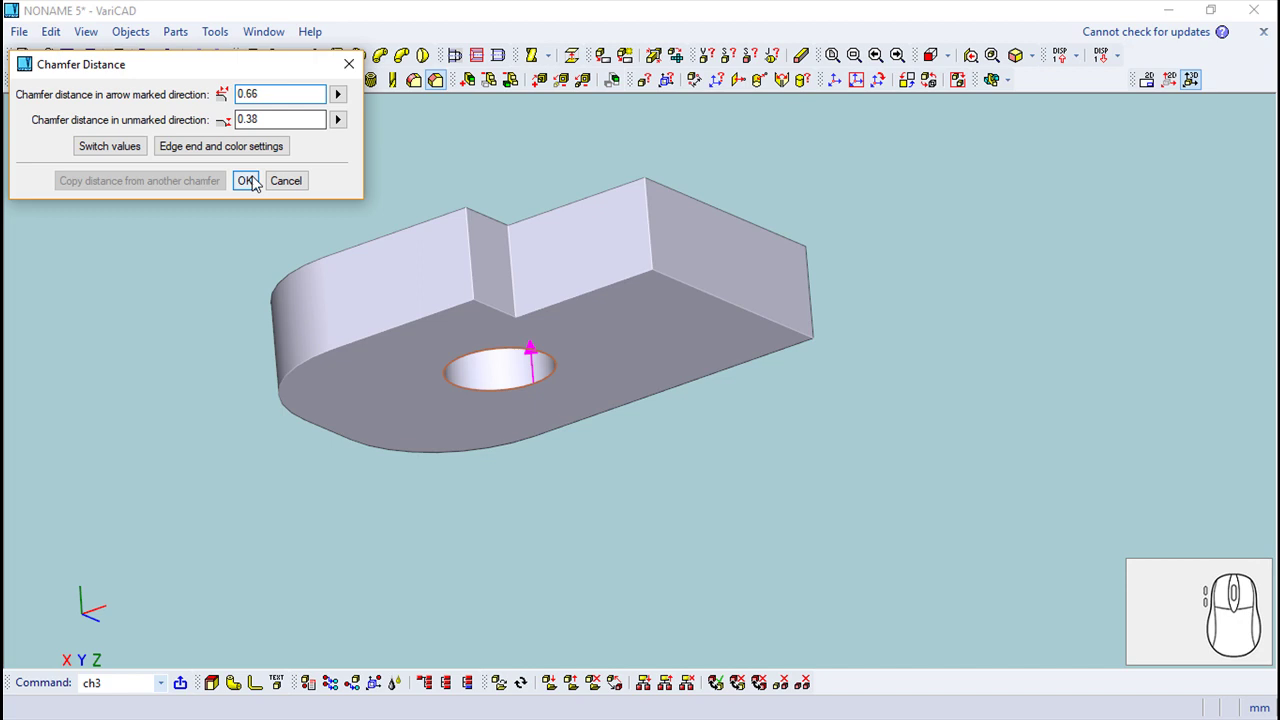
click(258, 188)
click(139, 111)
scroll(up, 3)
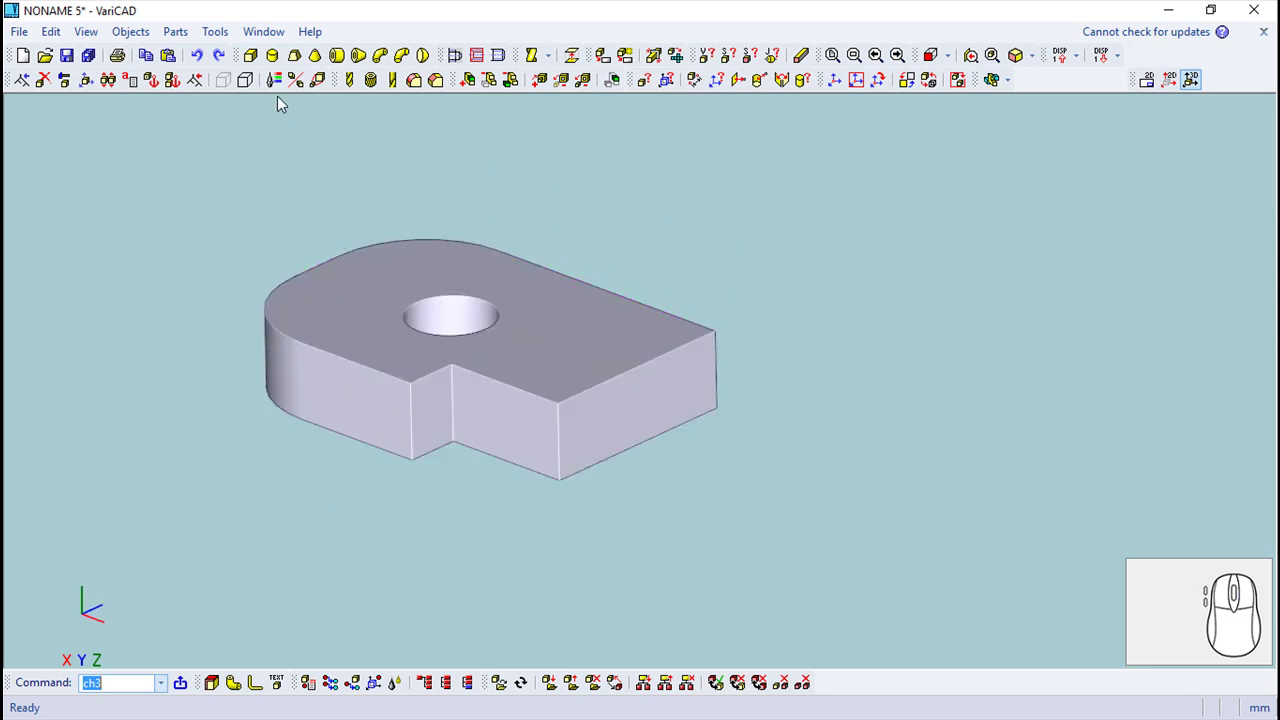
- Insert a 30×30×30 box and translate it by -1.95, then -0.5 toward the part's corner
click(252, 60)
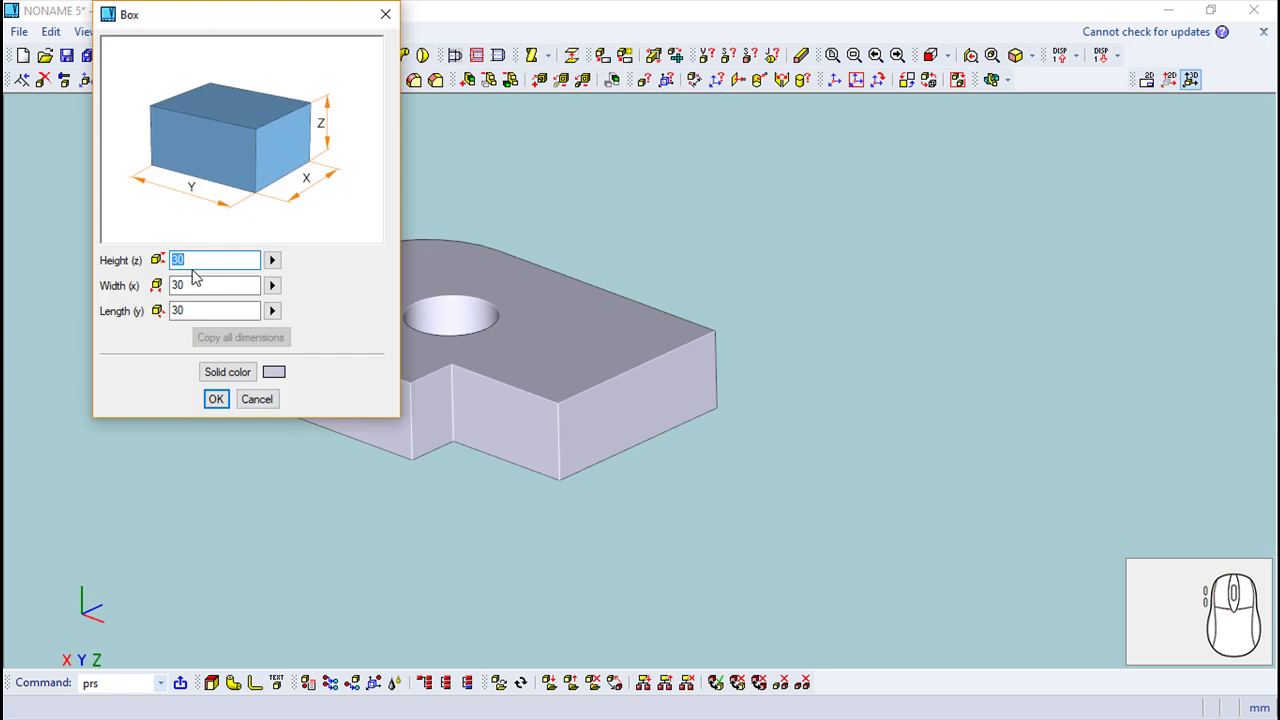
click(227, 405)
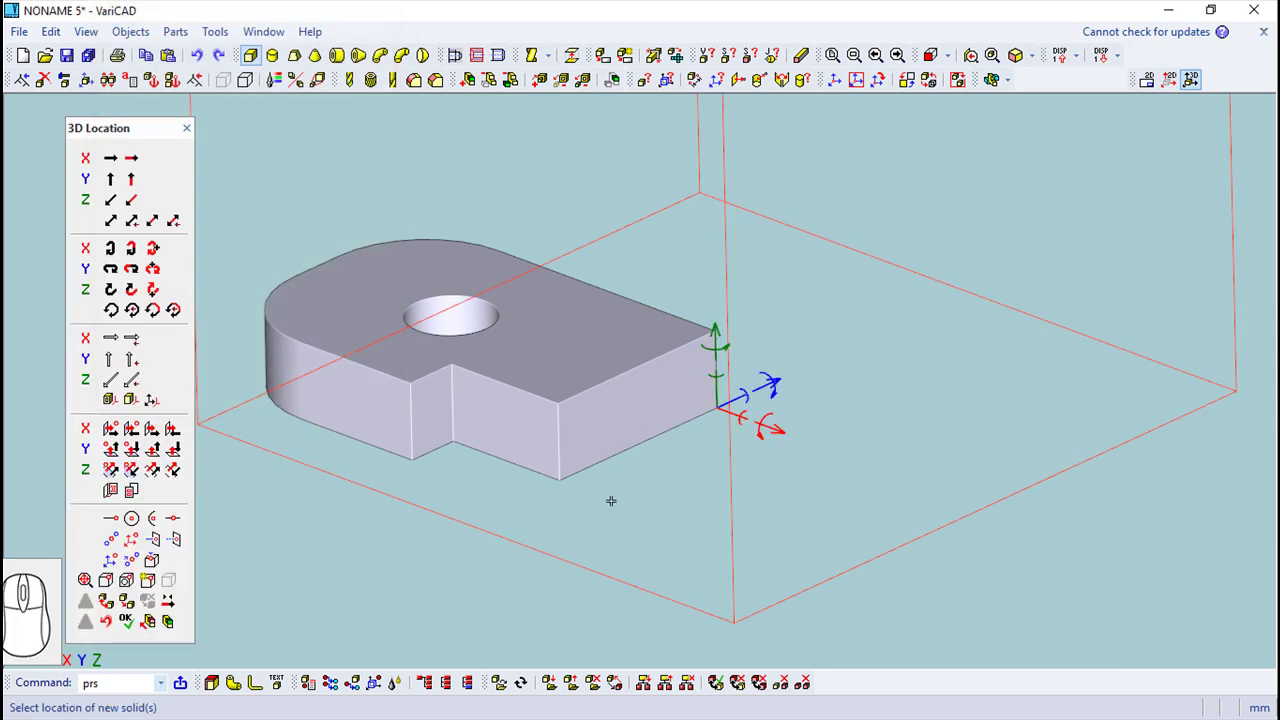
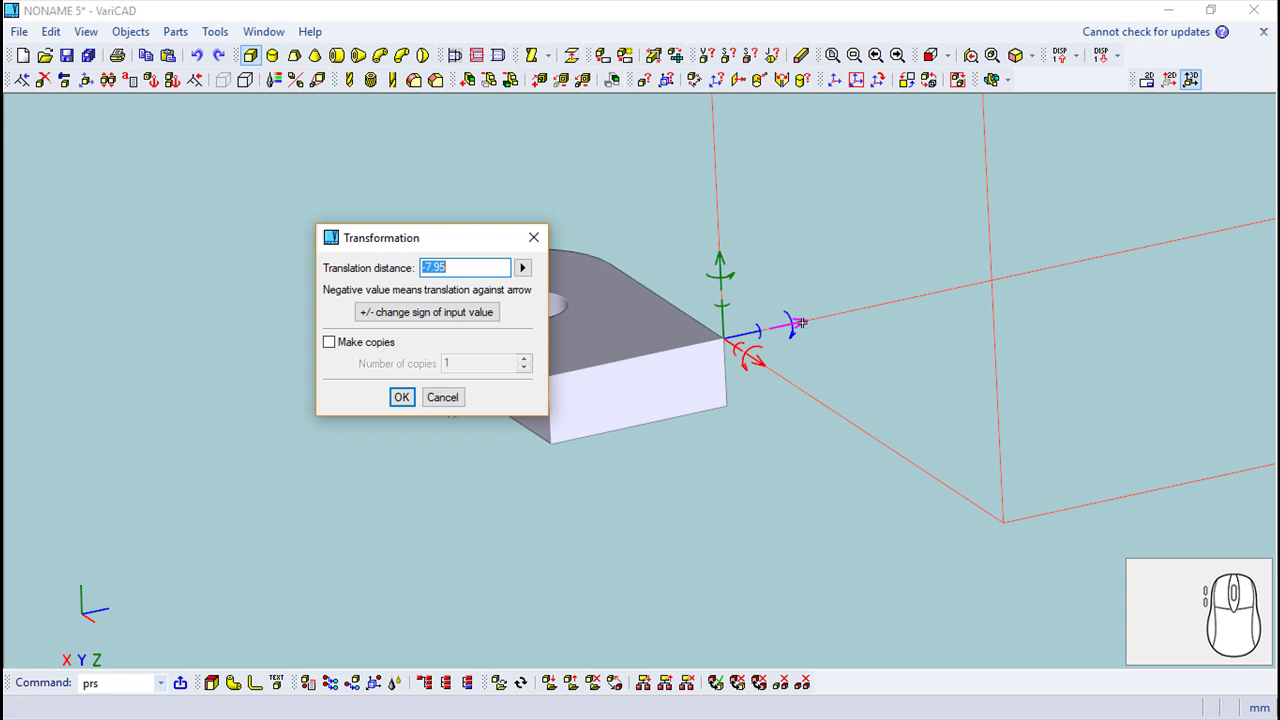
key(-)
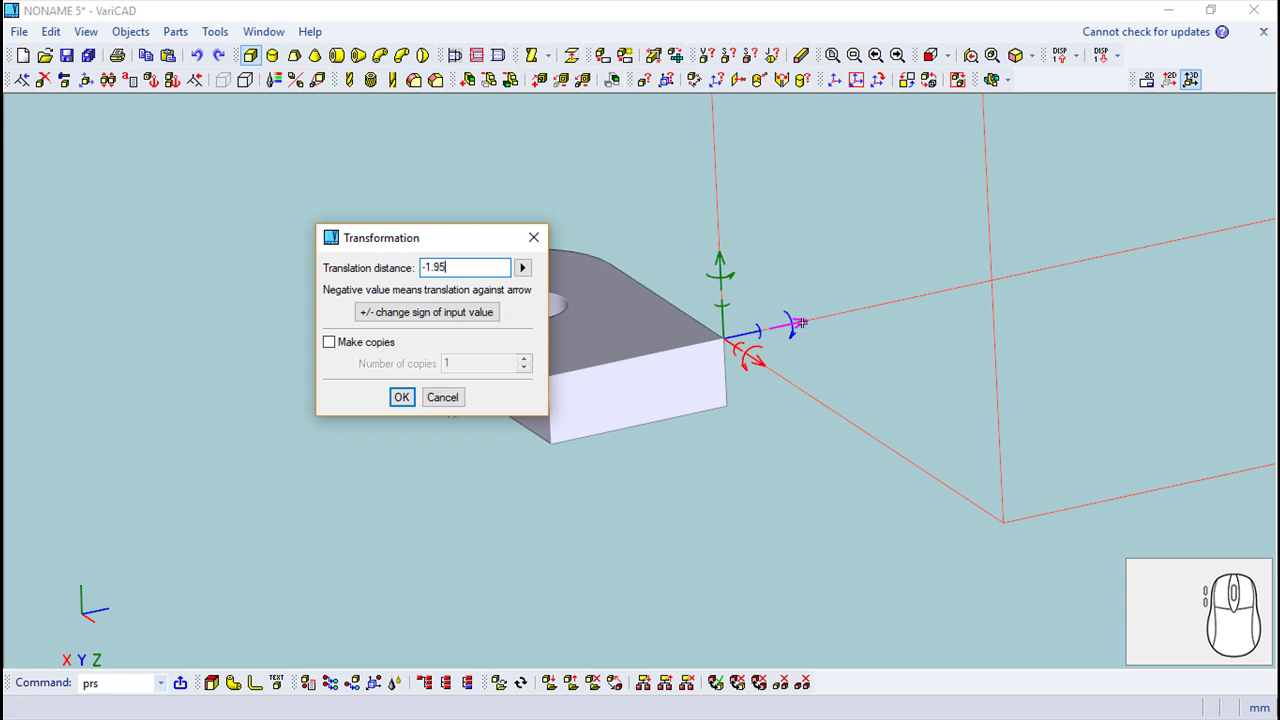
key(Return)
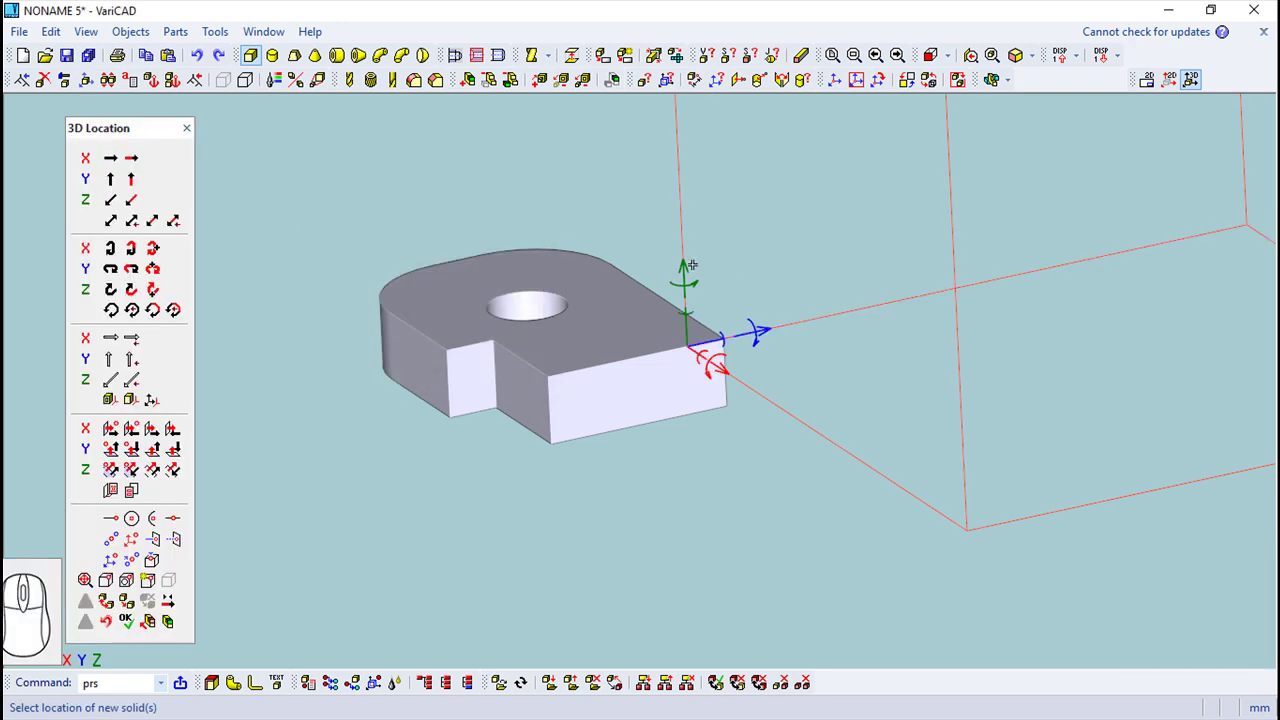
key(-)
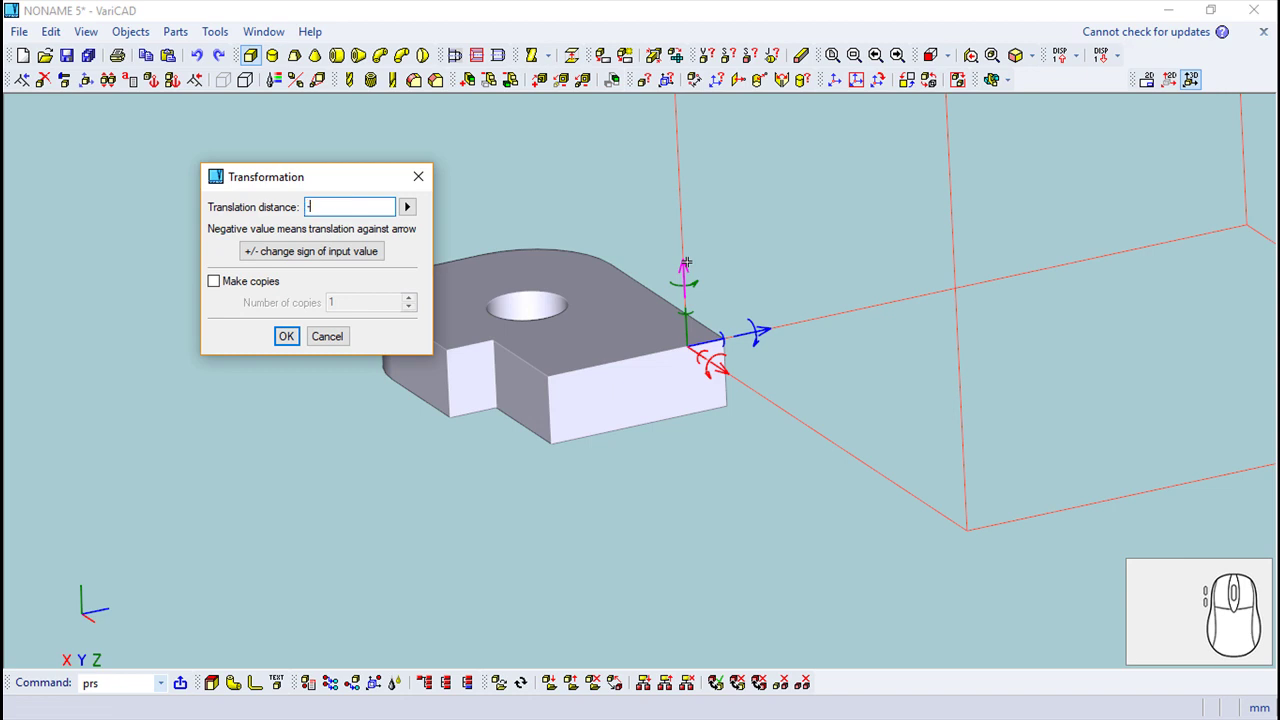
key(0)
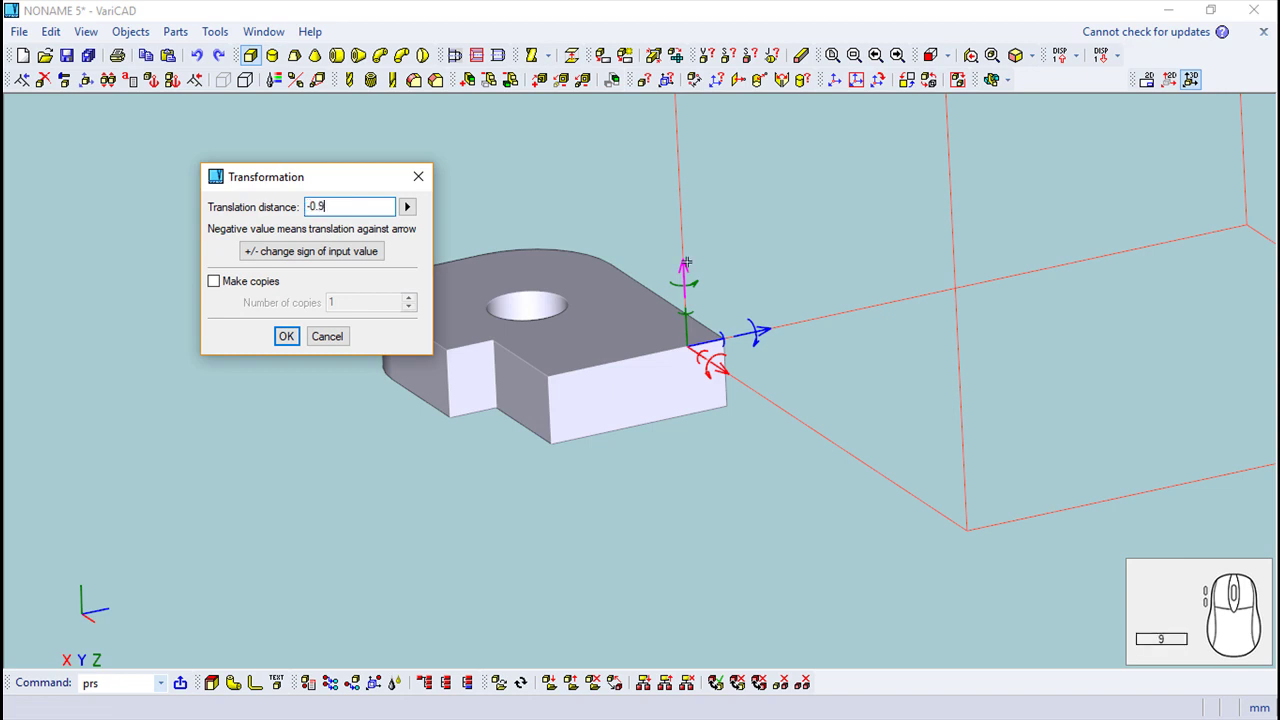
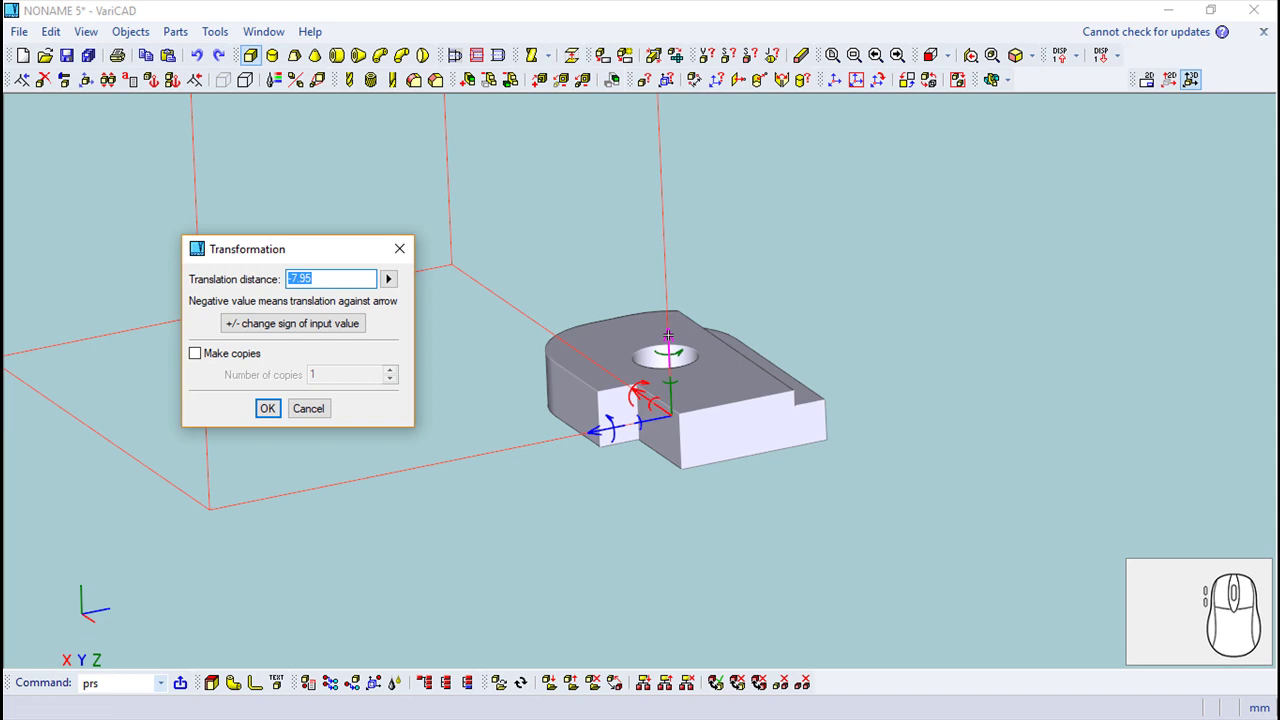
- Correct the box translation to -0.95 before subtracting it as a groove
key(-)
key(0)
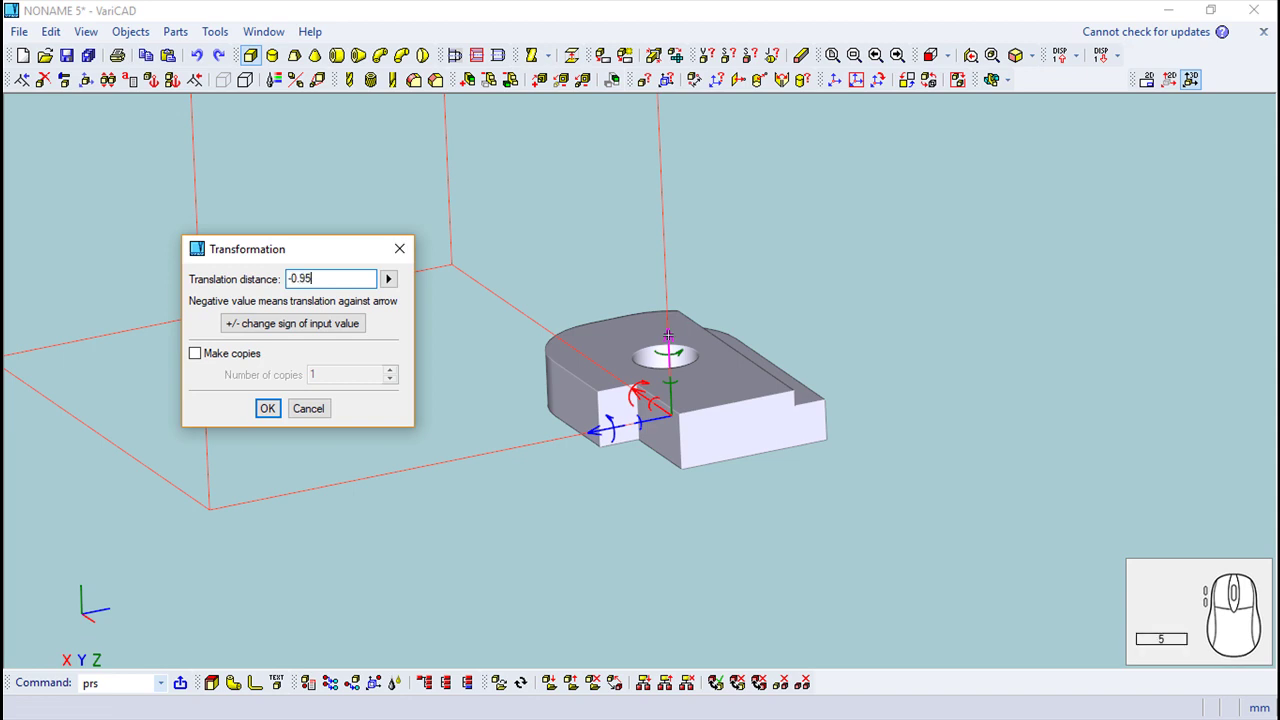
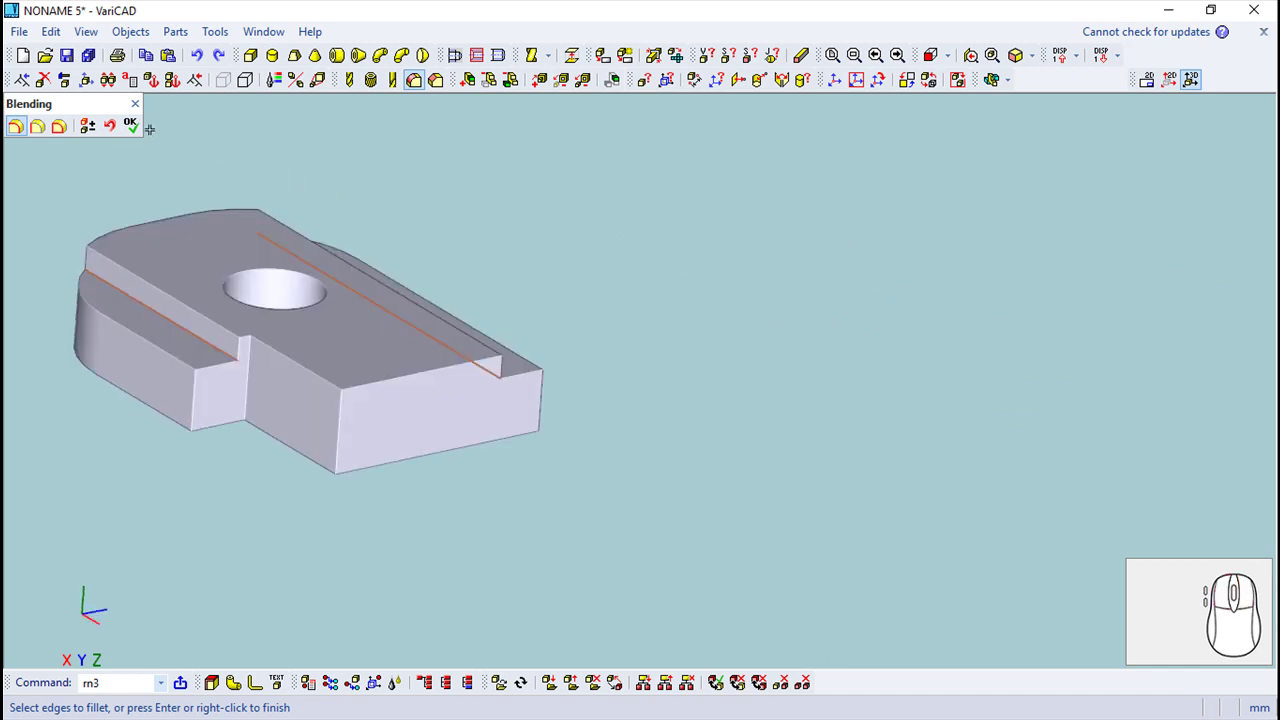
- Finish selecting the groove edges and apply the fillet radius to round them
click(138, 133)
key(0)
key(Return)
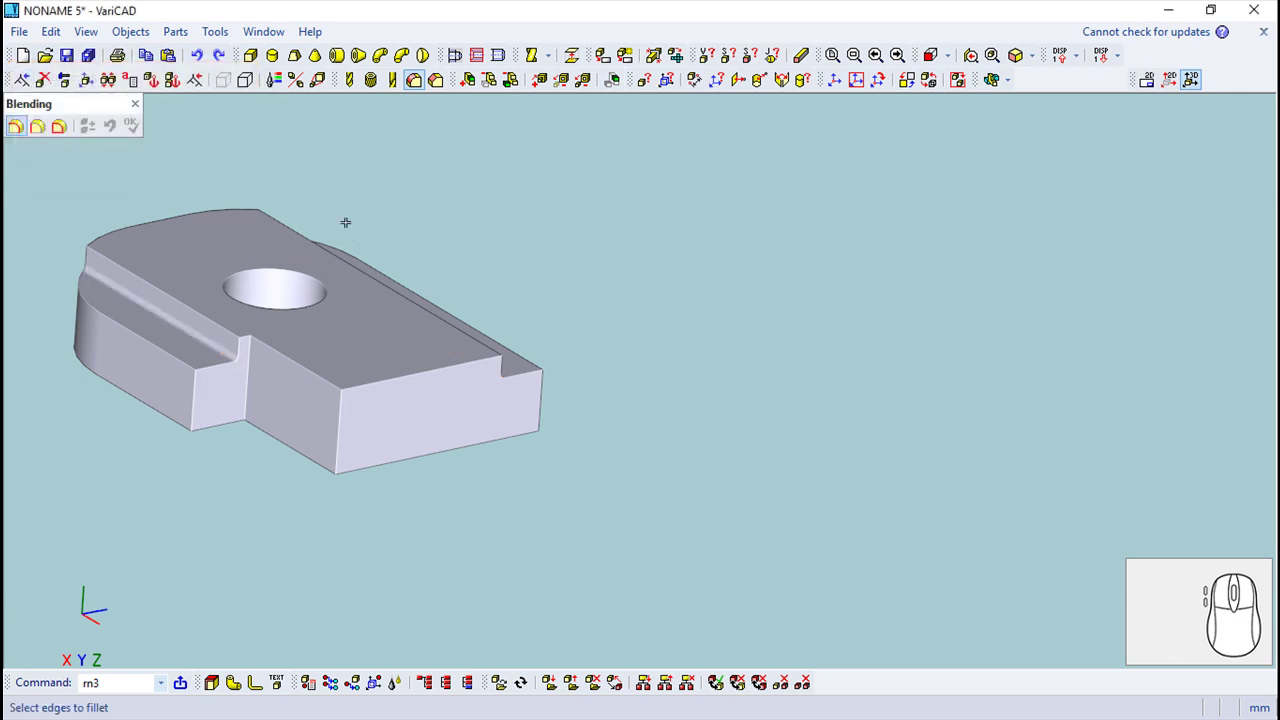
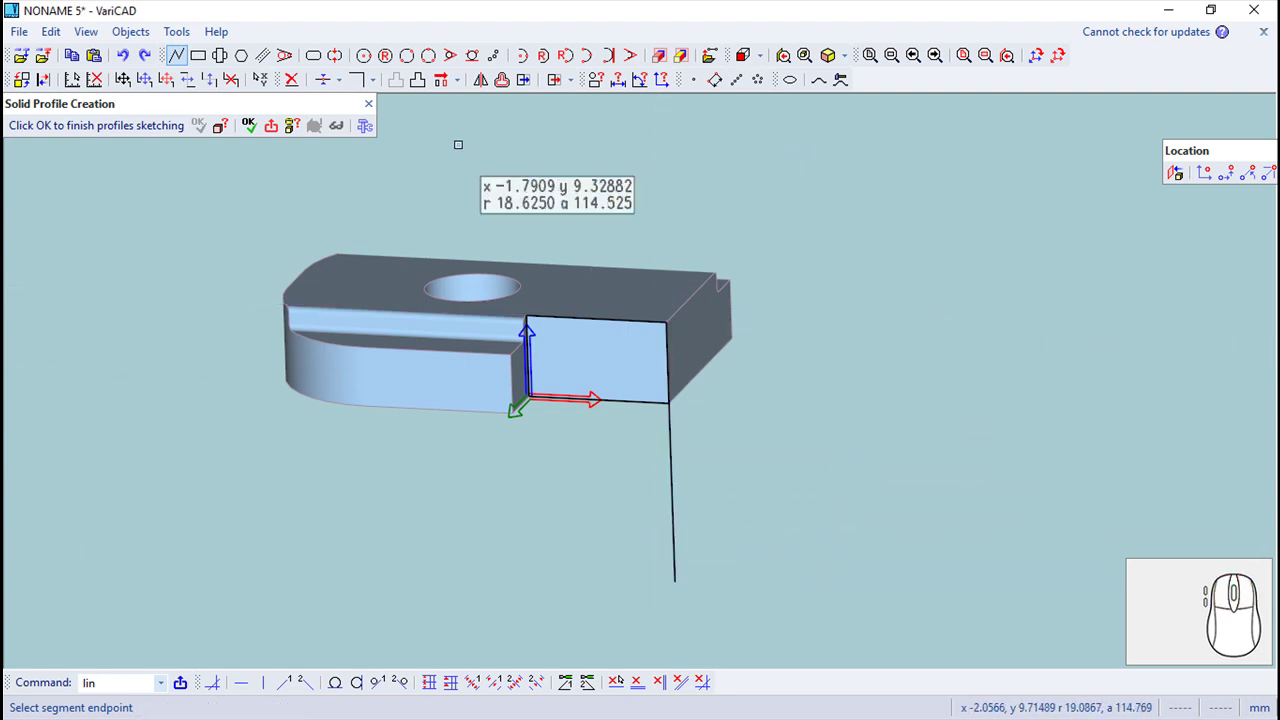
- Start an offset copy parallel to the sketched vertical line
click(510, 91)
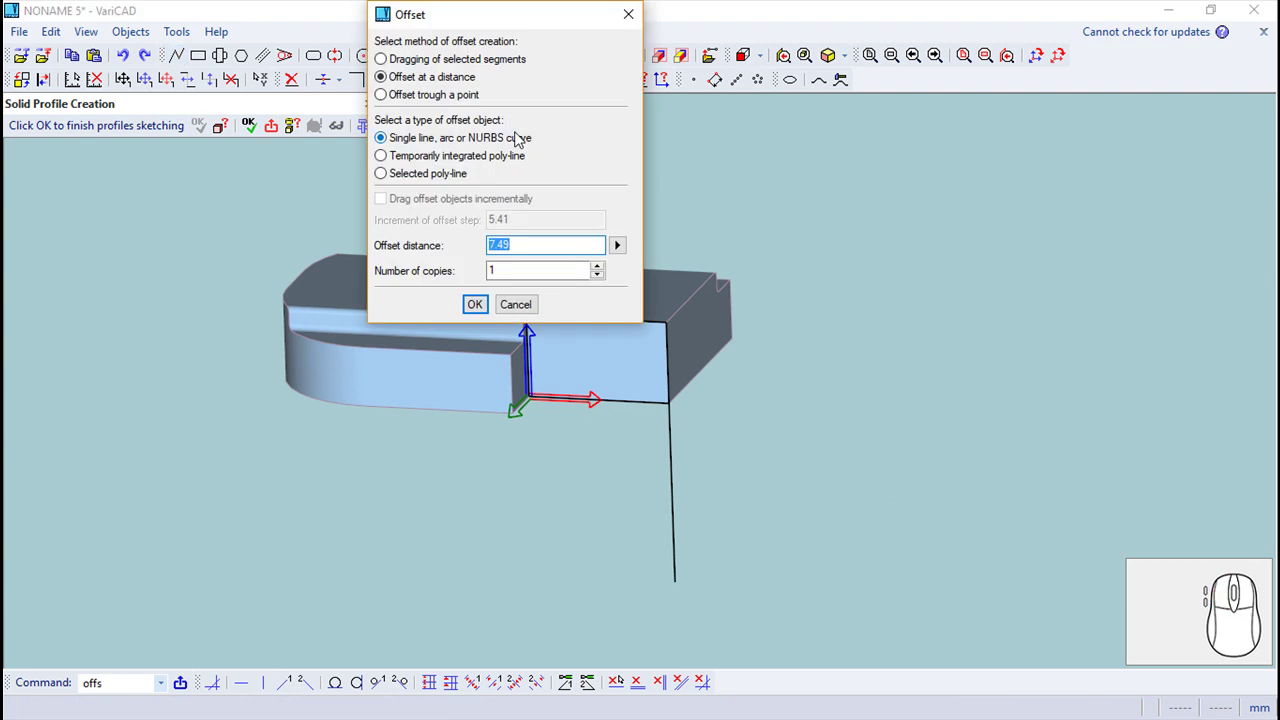
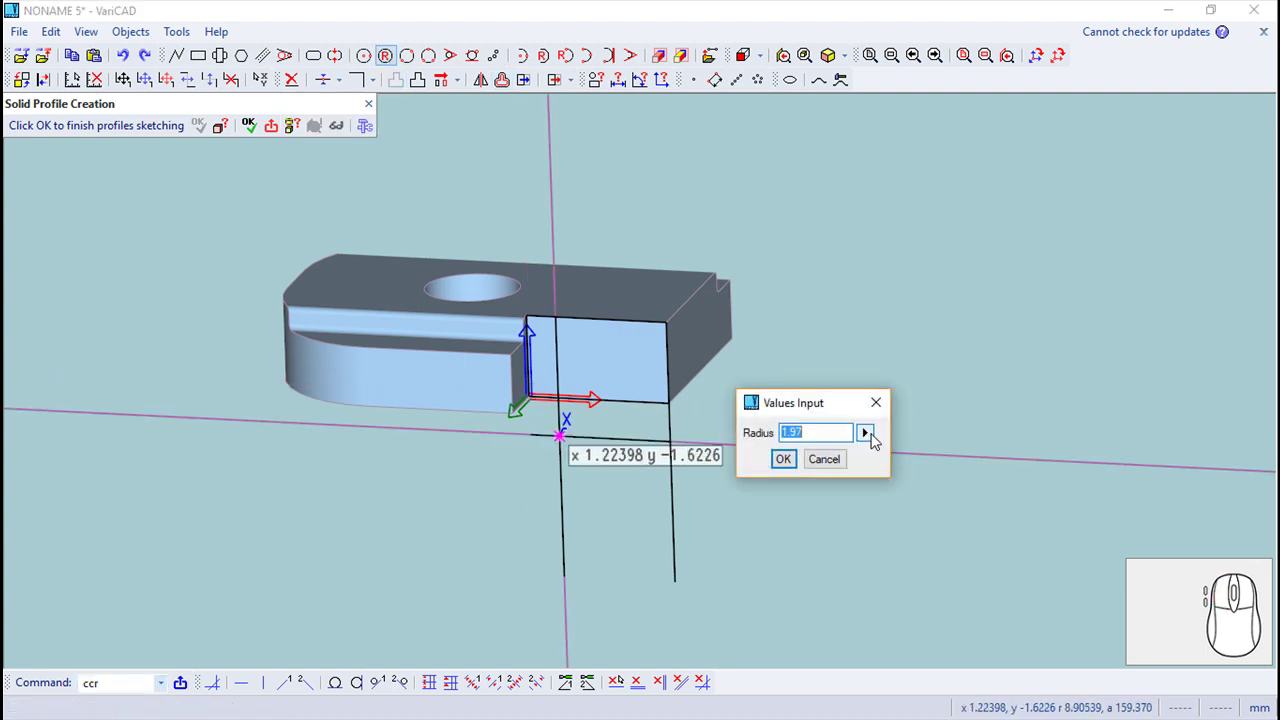
- Place a circle of radius 5.5 on the sketch
key(5)
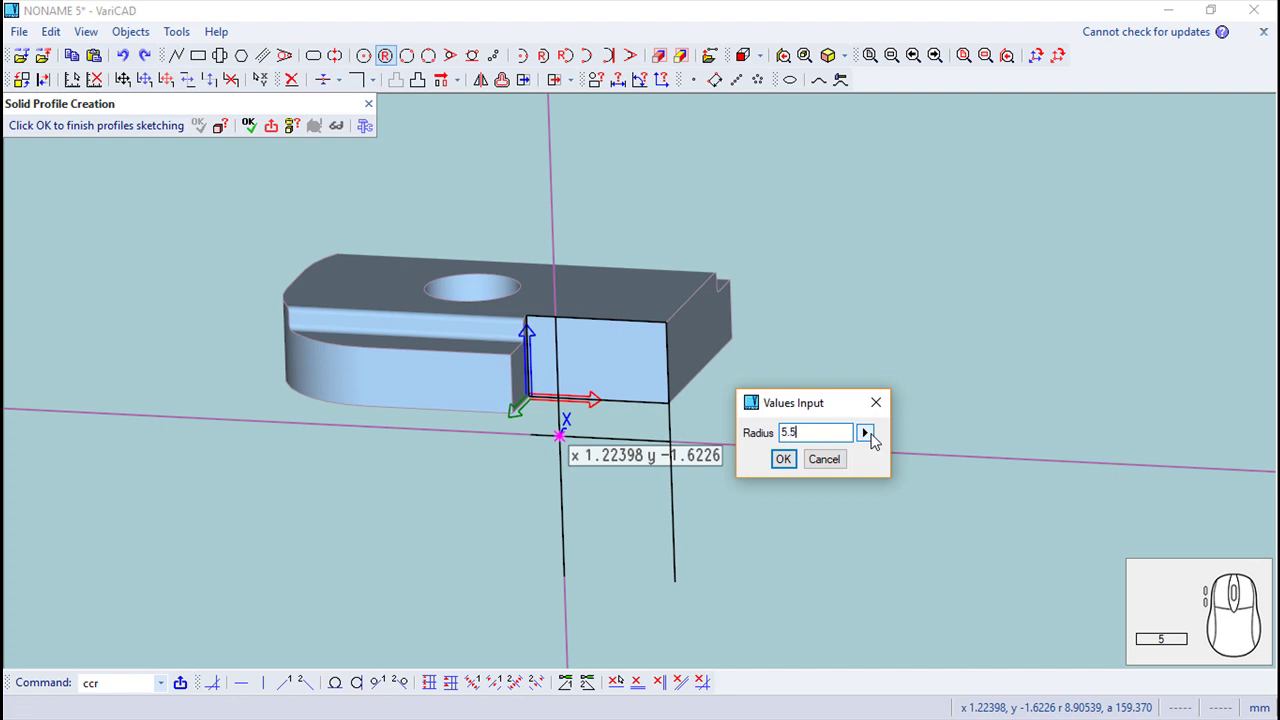
key(Return)
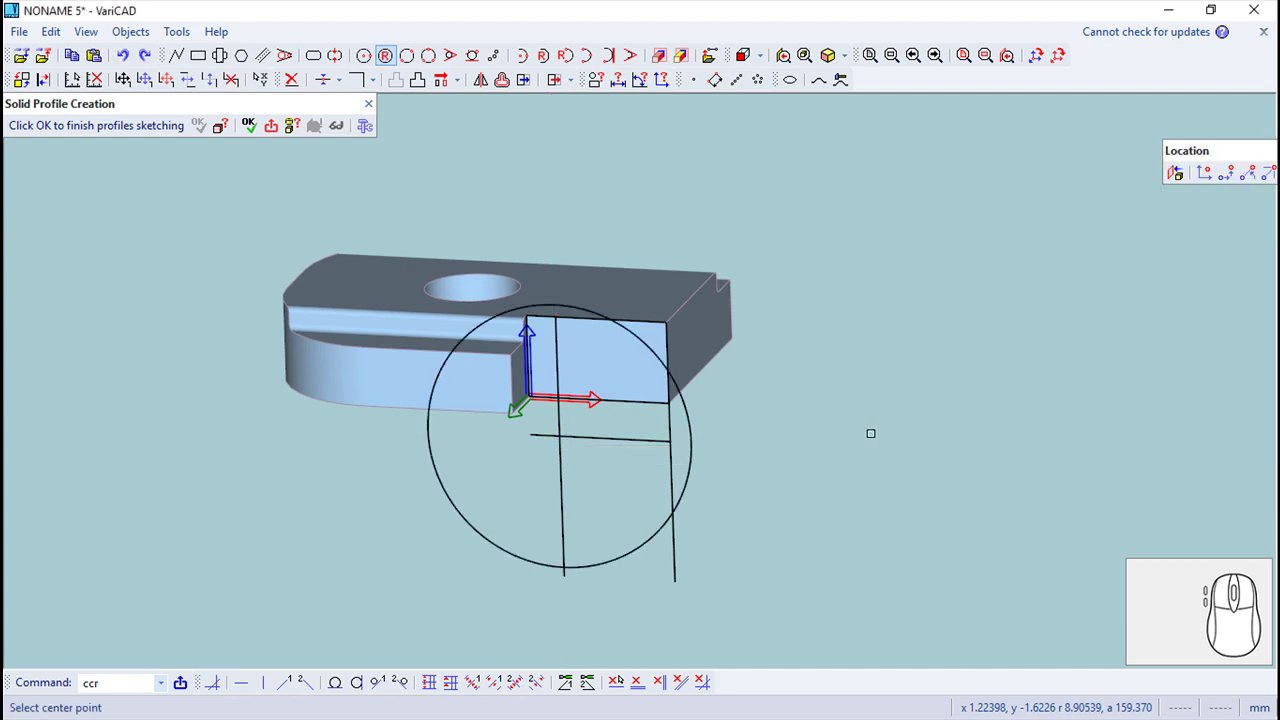
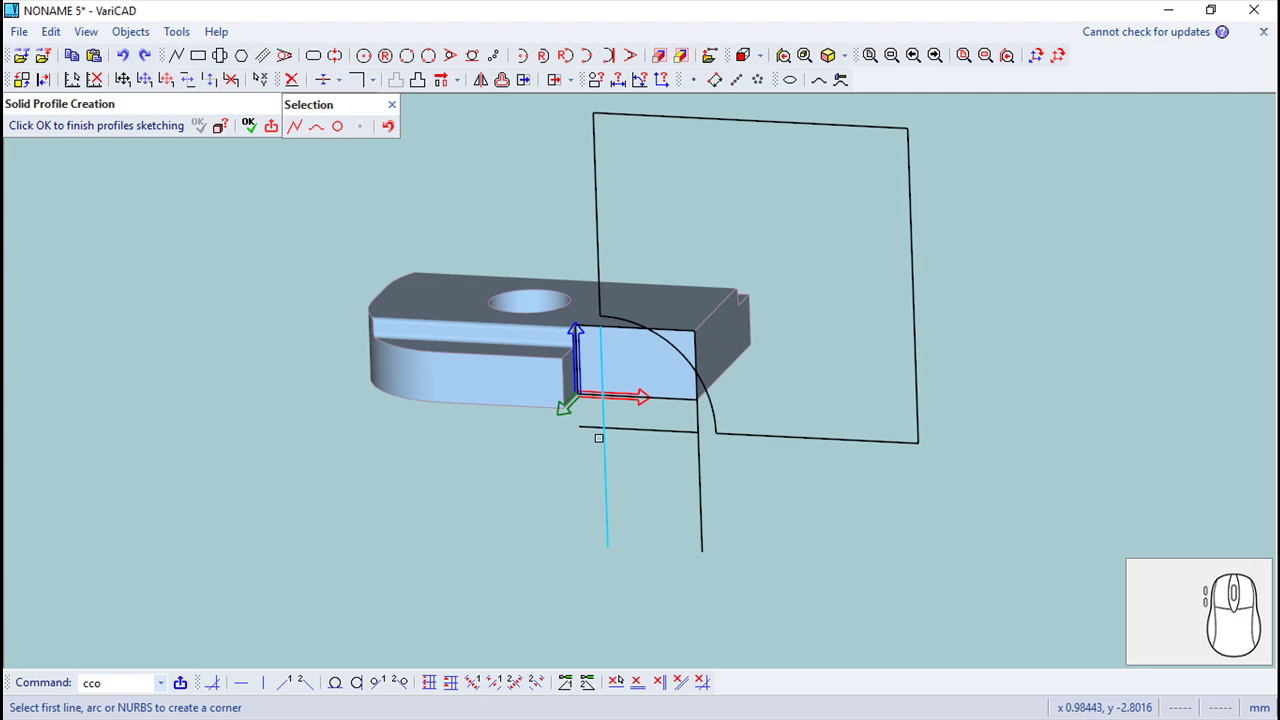
- End trimming, finish the profile and extrude it into a solid block
click(403, 112)
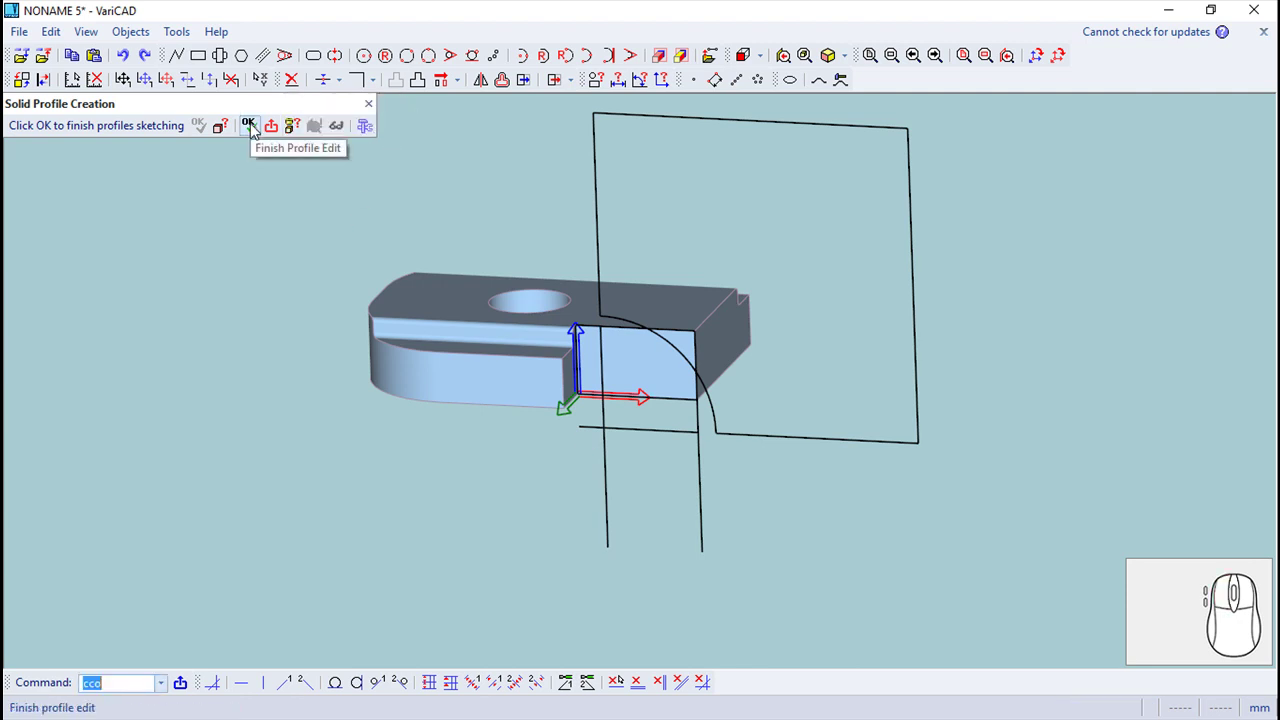
click(200, 142)
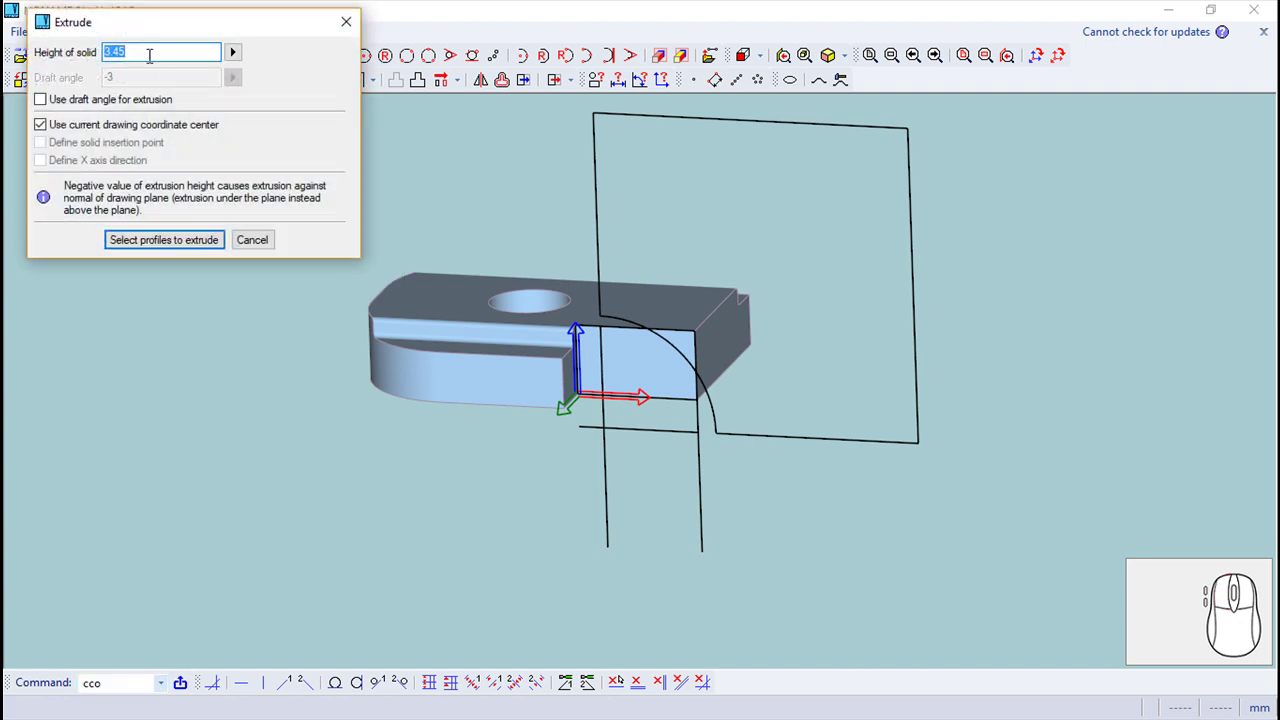
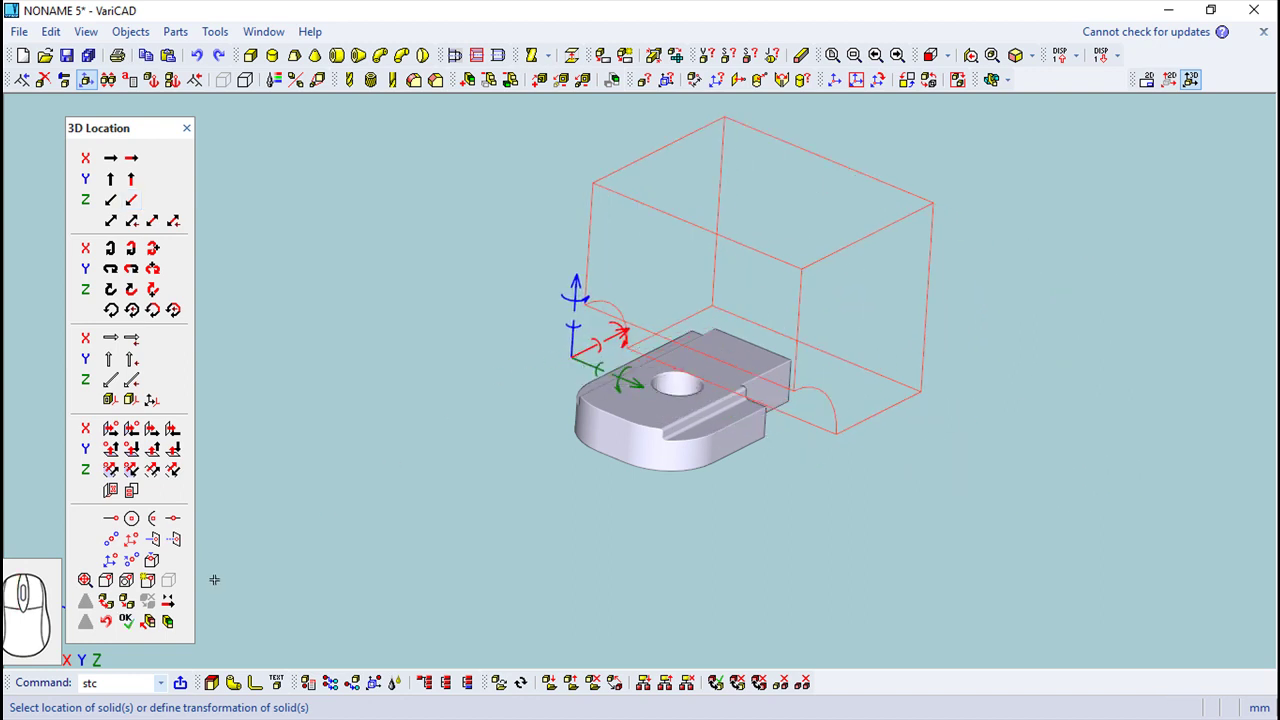
- Accept the block's location and subtract it from the part to cut the corner
click(173, 631)
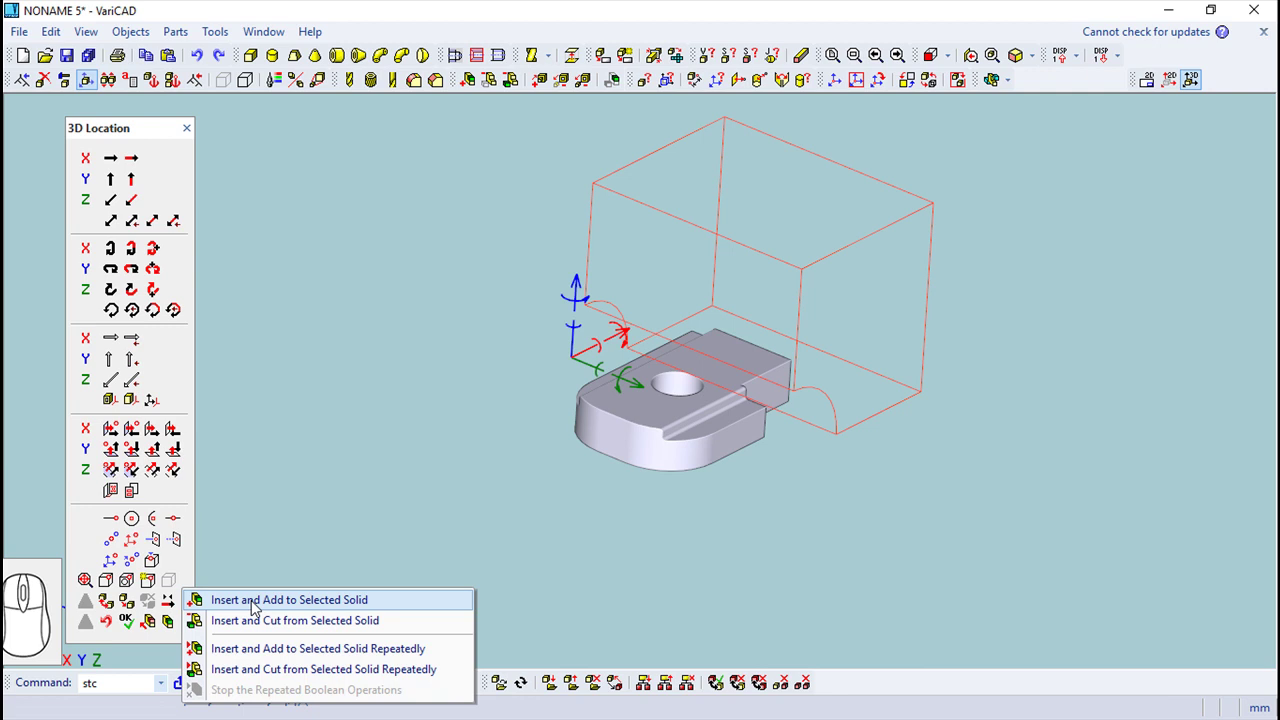
click(256, 624)
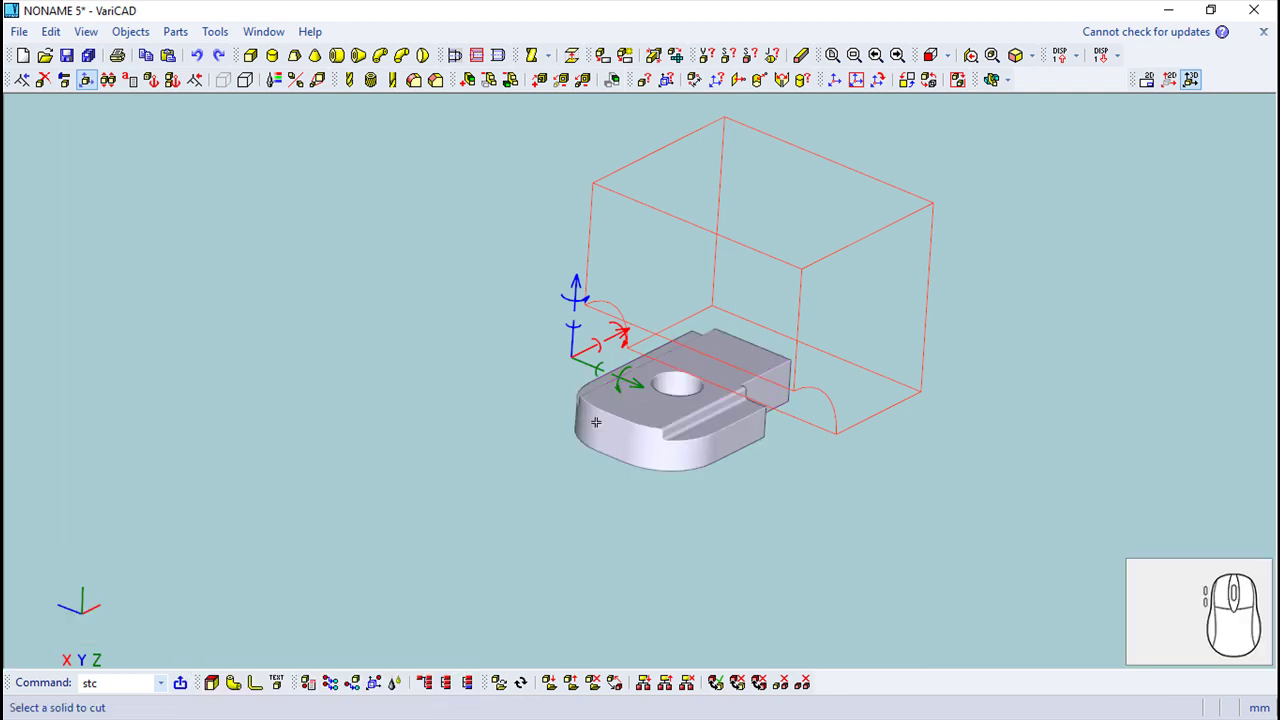
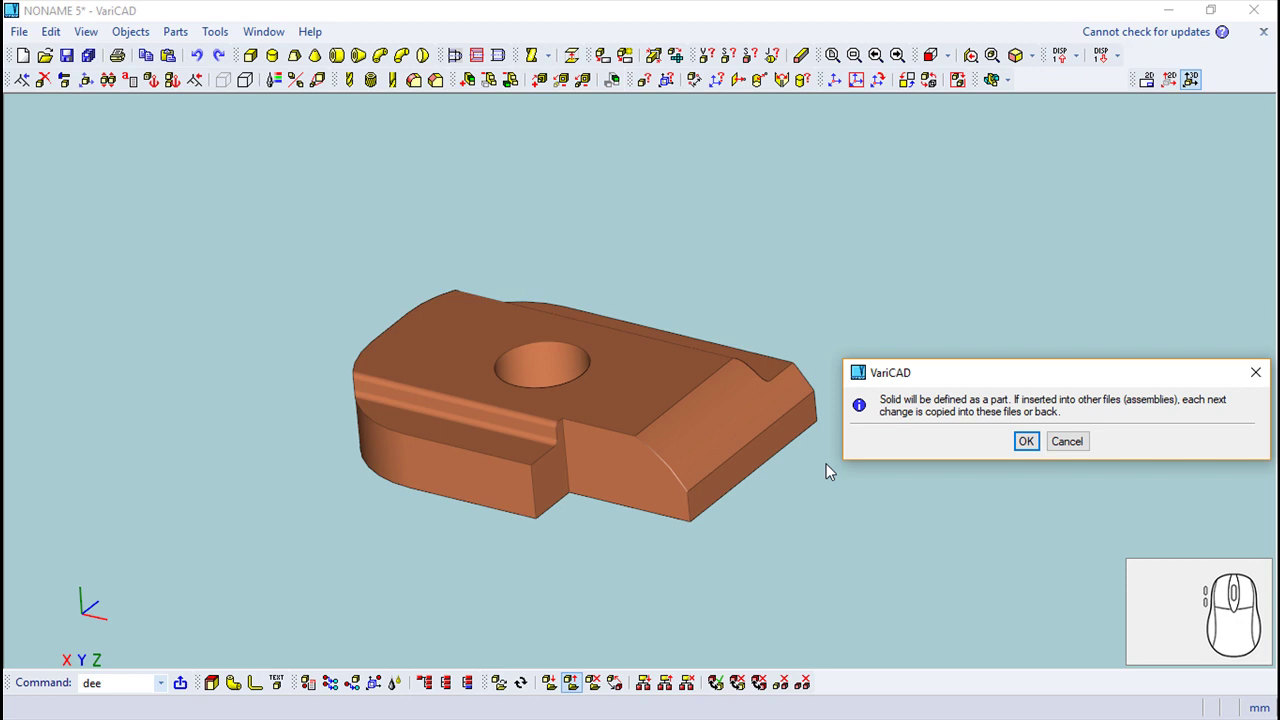
- Confirm the solid as a part and start Save As in the M1911_Pistol folder
click(1033, 449)
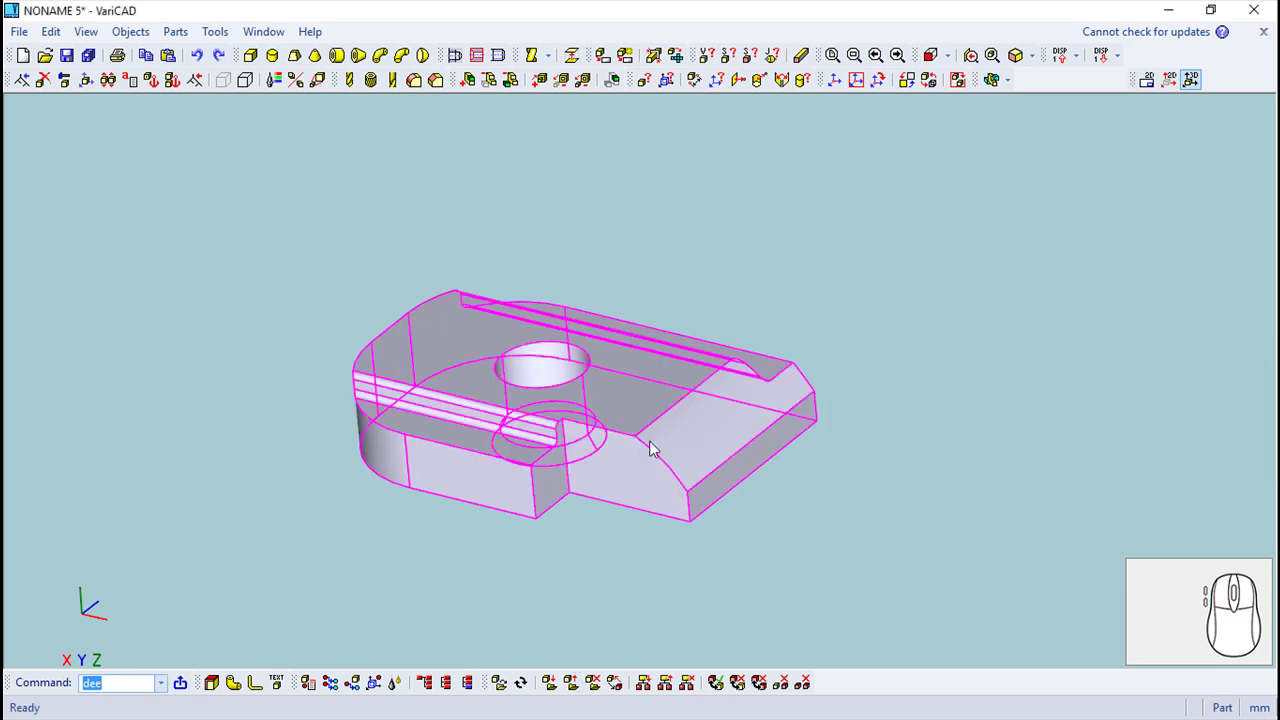
click(18, 38)
click(59, 148)
click(198, 261)
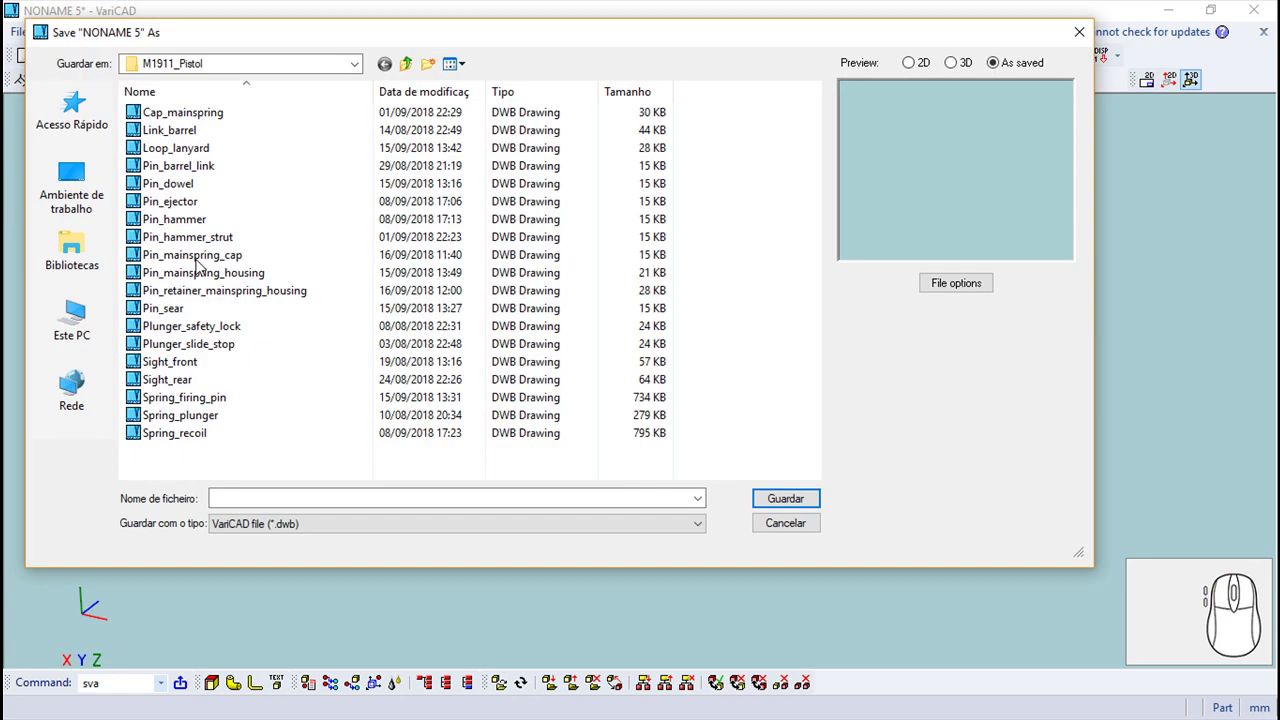